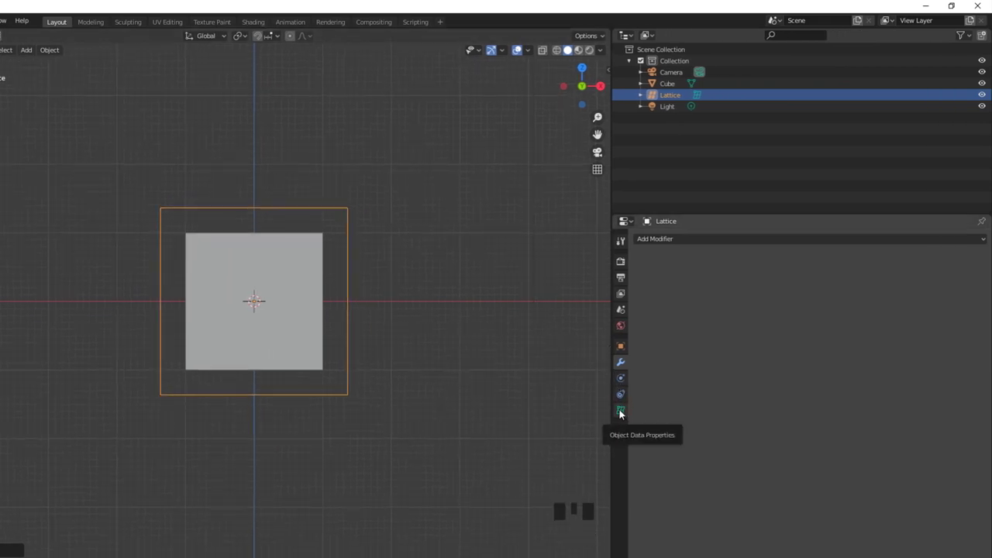
Show the lattice's Object Data settings and orbit around the cube and lattice.
{"action": "left_click", "coordinate": [624, 412]}
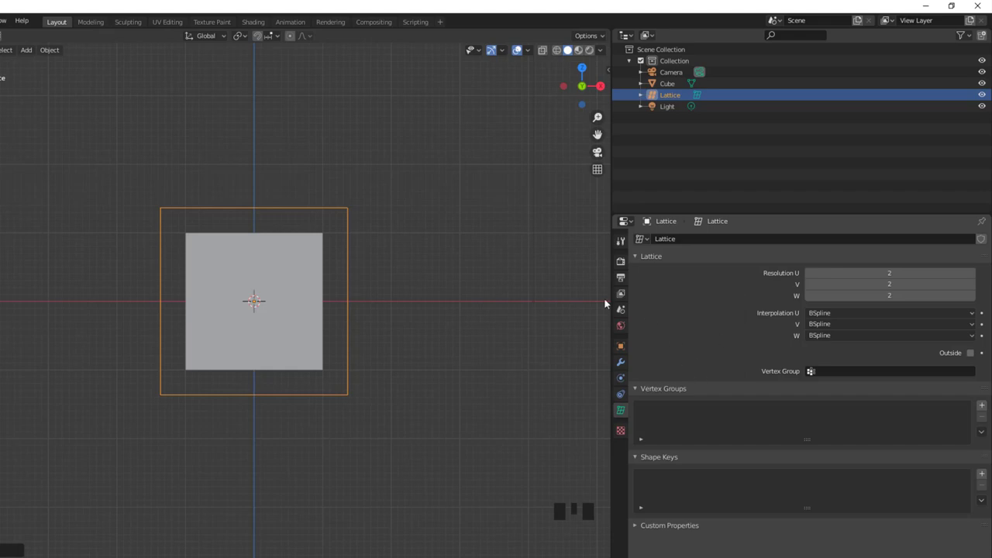
{"action": "left_click_drag", "start_coordinate": [340, 164], "coordinate": [360, 183]}
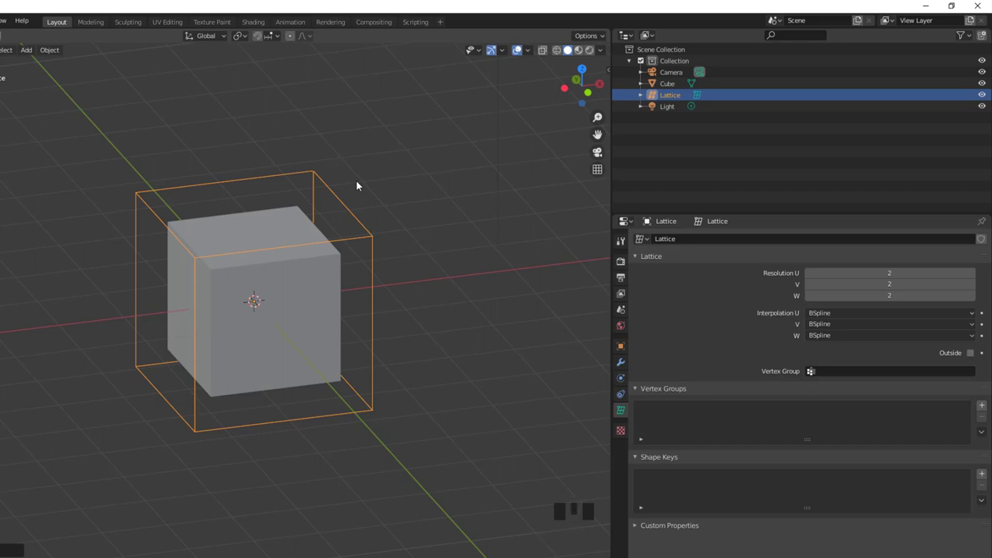
{"action": "key", "text": "Tab"}
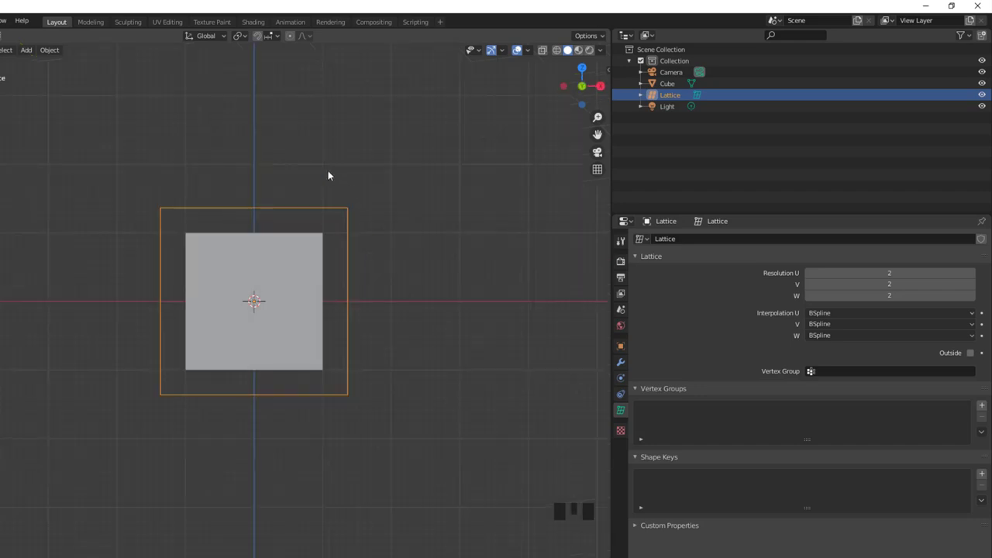
{"action": "key", "text": "Tab"}
{"action": "key", "text": "b"}
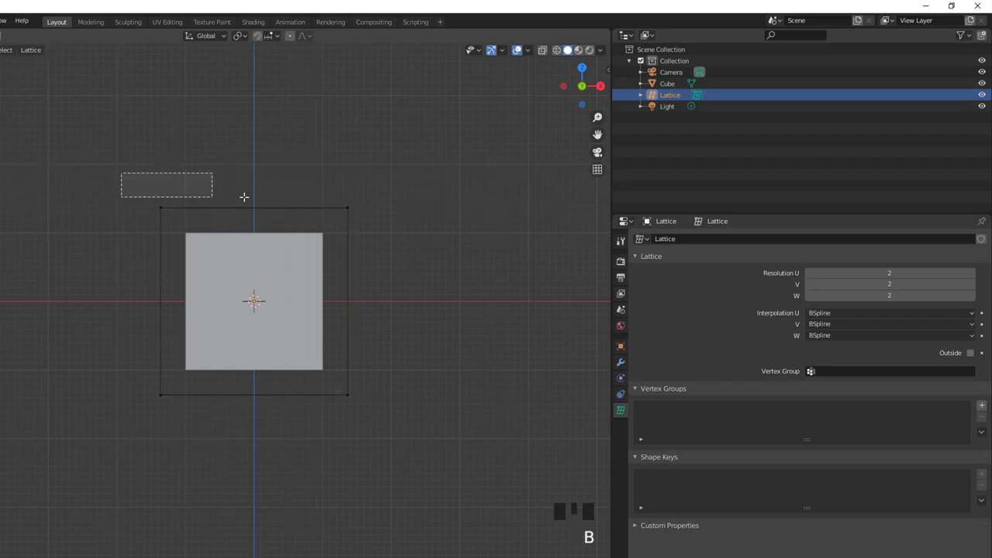
{"action": "key", "text": "s"}
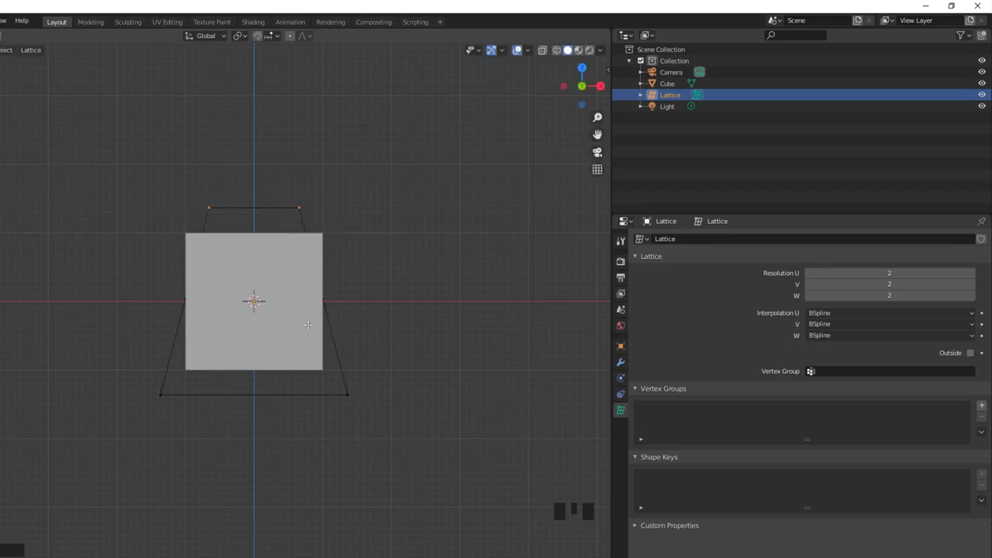
{"action": "key", "text": "ctrl+z"}
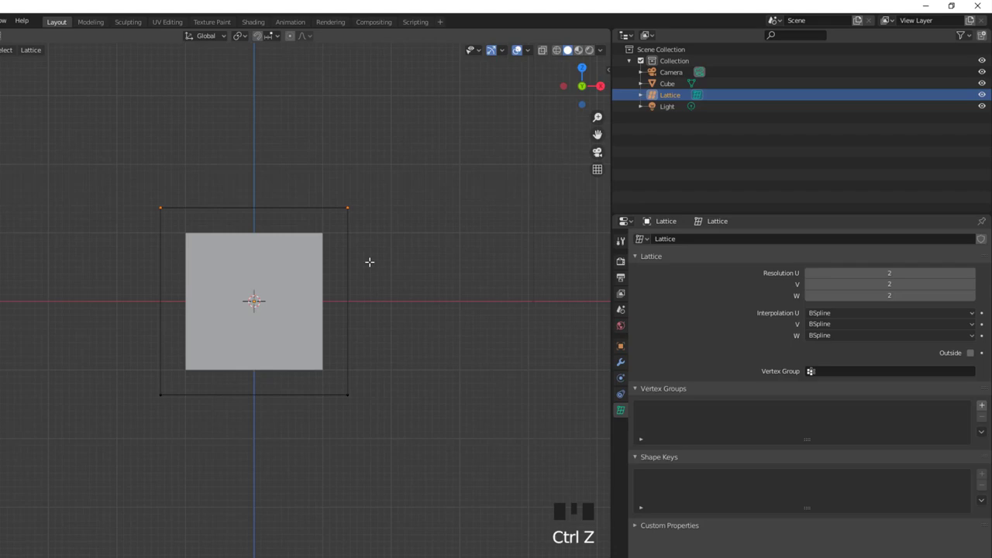
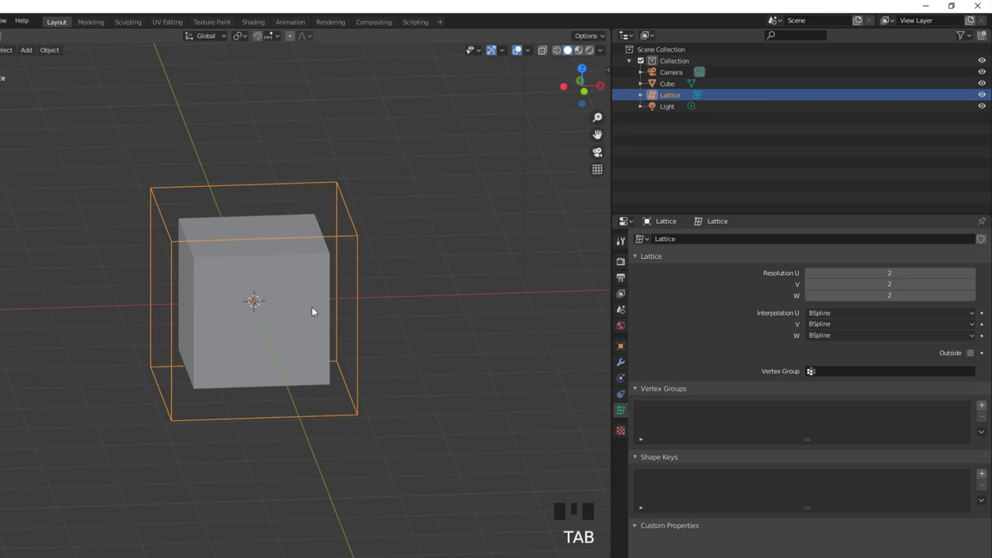
Select the cube and add a Lattice modifier to it.
{"action": "left_click_drag", "start_coordinate": [325, 311], "coordinate": [344, 291]}
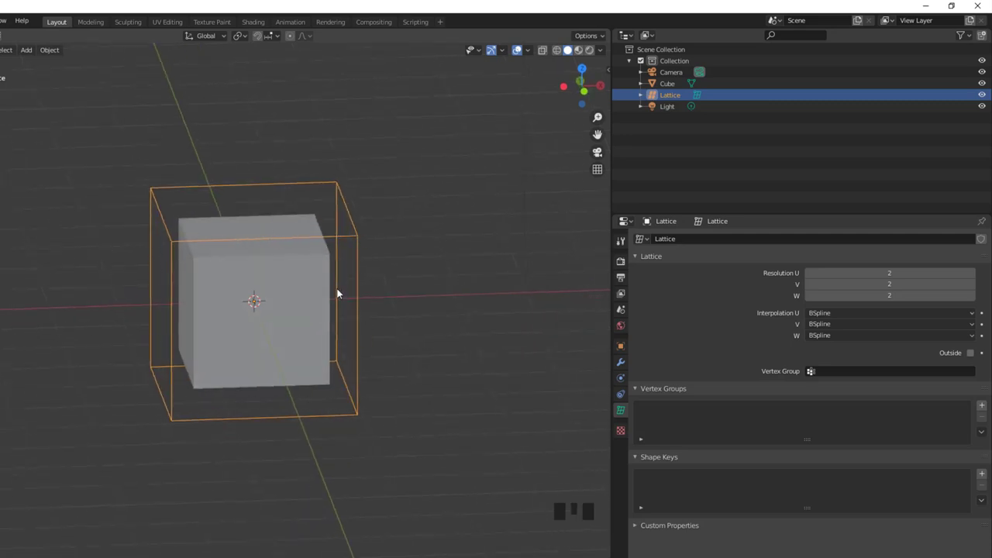
{"action": "left_click", "coordinate": [279, 259]}
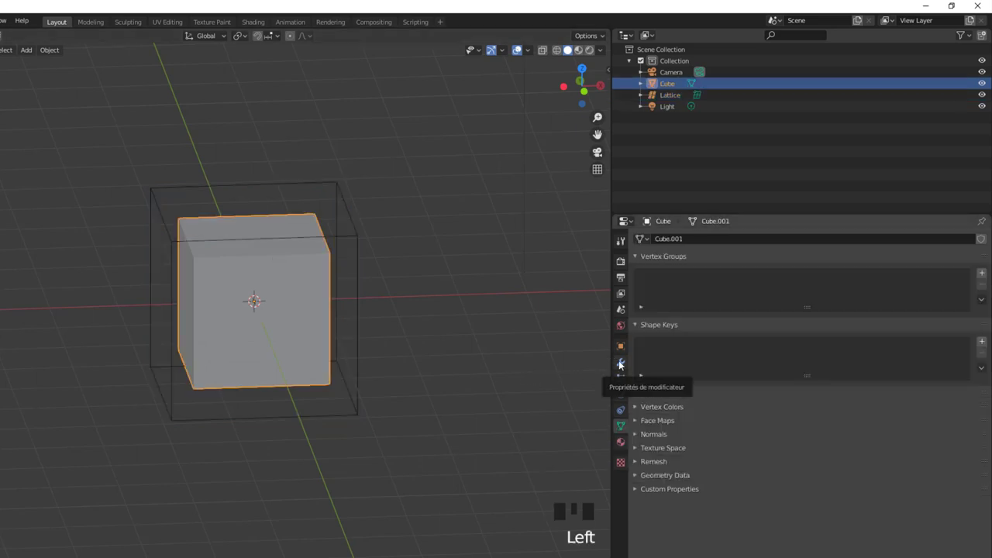
{"action": "left_click", "coordinate": [625, 363]}
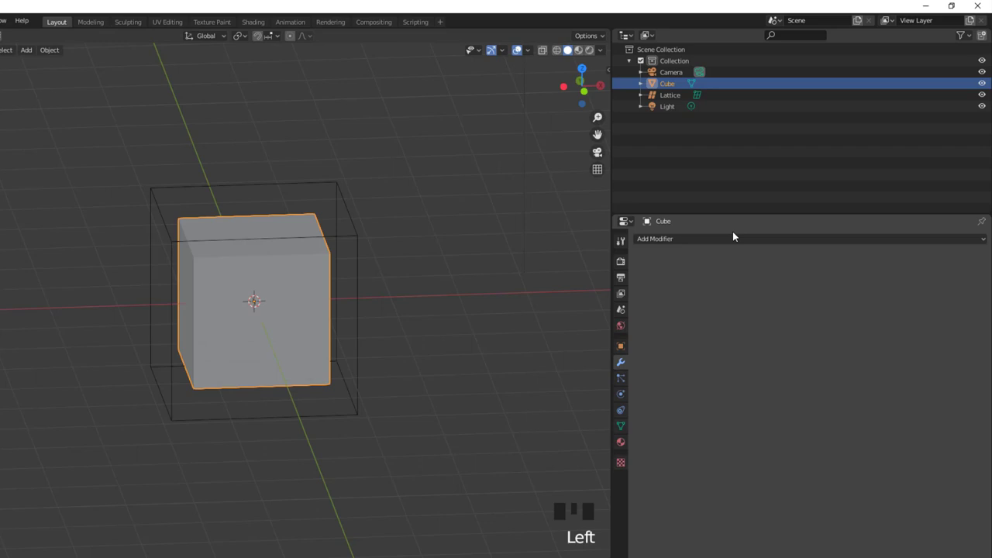
{"action": "left_click_drag", "start_coordinate": [727, 243], "coordinate": [778, 332]}
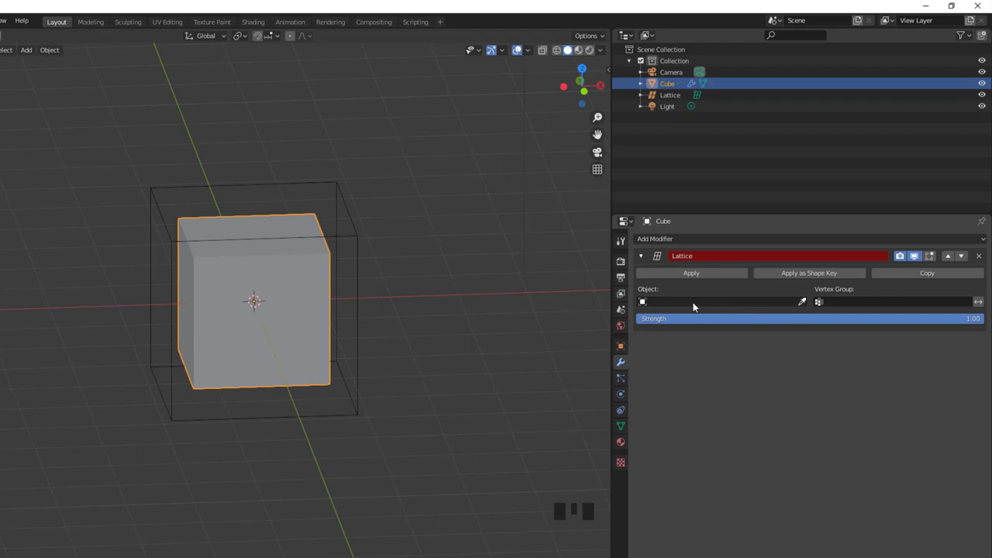
Eyedropper-pick the Lattice object as the modifier's deformer and view from the front.
{"action": "left_click_drag", "start_coordinate": [689, 304], "coordinate": [797, 306]}
{"action": "left_click", "coordinate": [802, 305]}
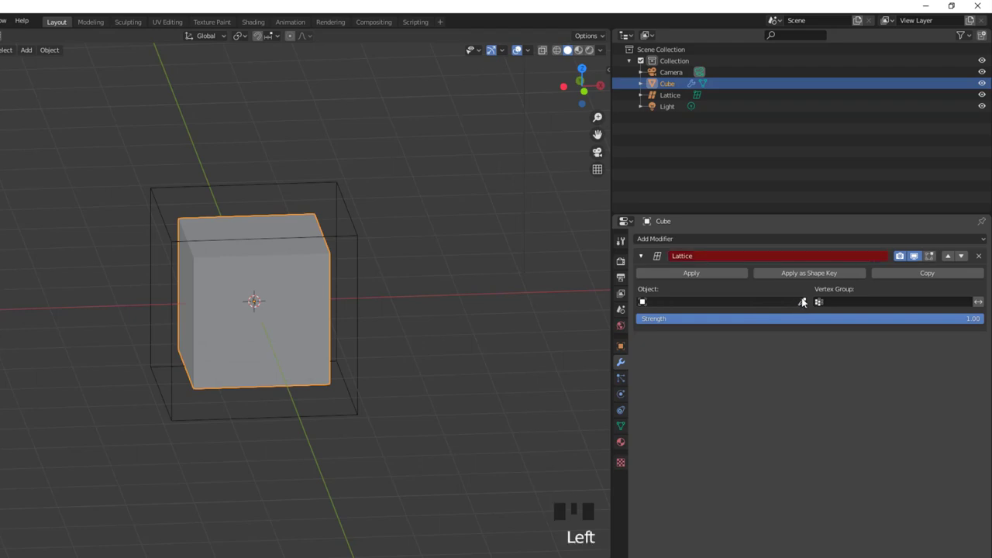
{"action": "left_click", "coordinate": [808, 301]}
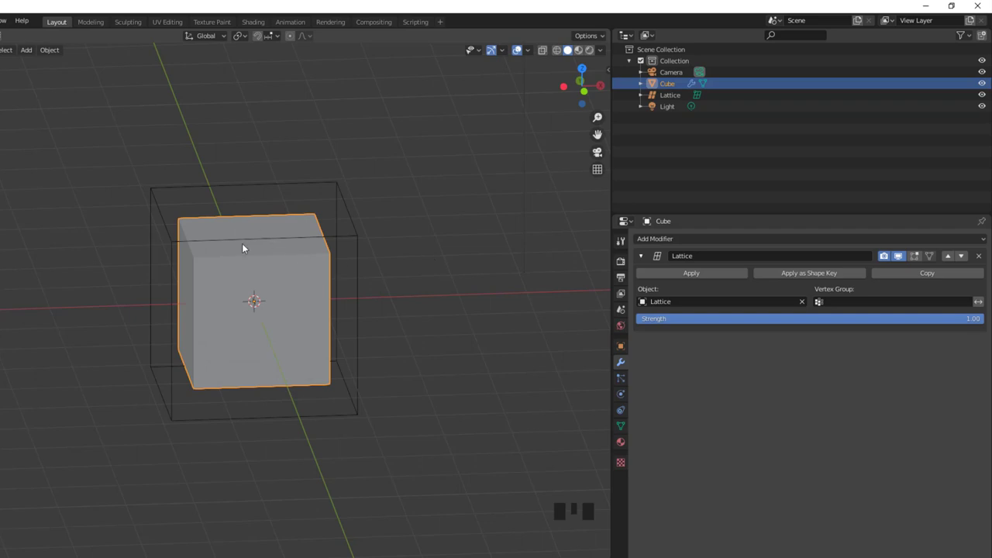
{"action": "key", "text": "KP_1"}
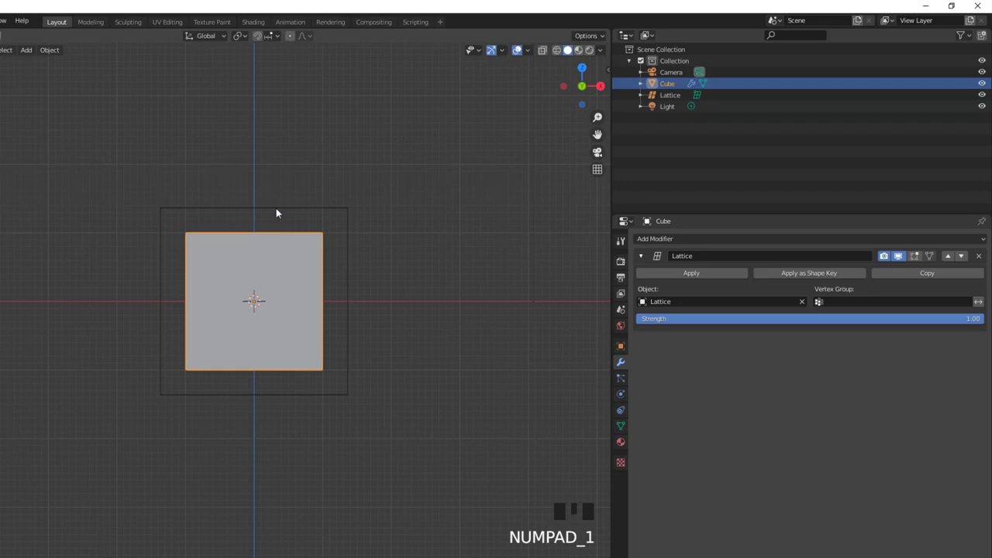
Edit the lattice, box-select its top points and scale them to taper the cube.
{"action": "left_click", "coordinate": [282, 211]}
{"action": "key", "text": "Tab"}
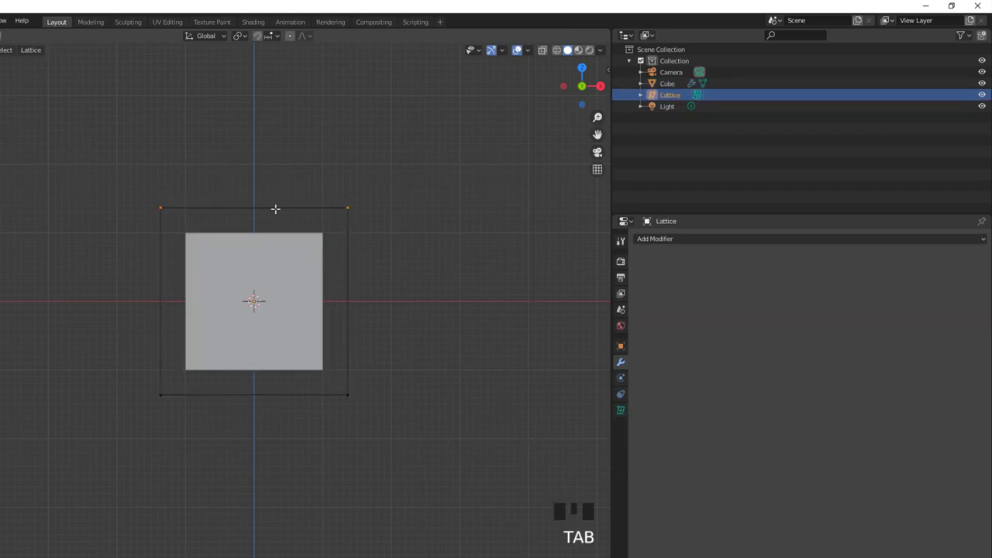
{"action": "key", "text": "a"}
{"action": "key", "text": "b"}
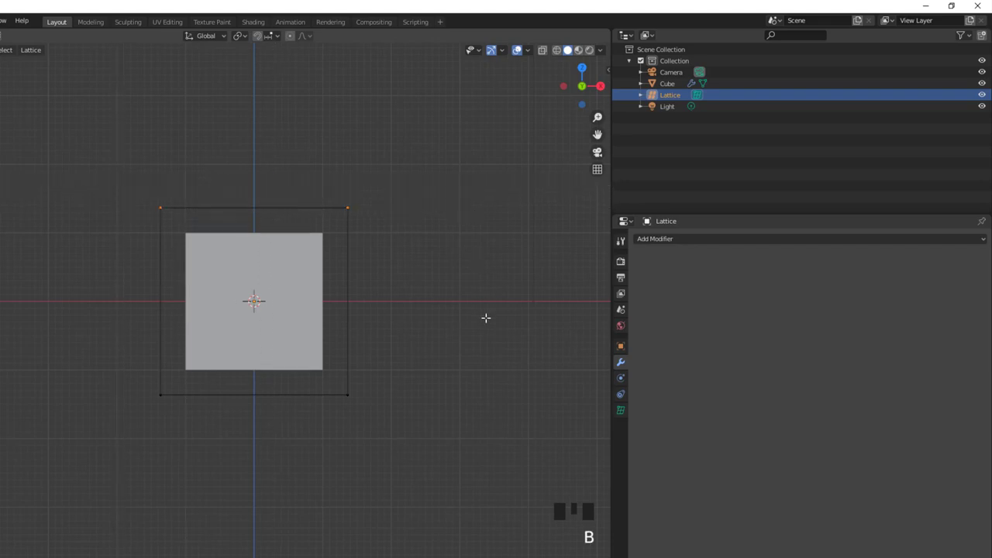
{"action": "key", "text": "s"}
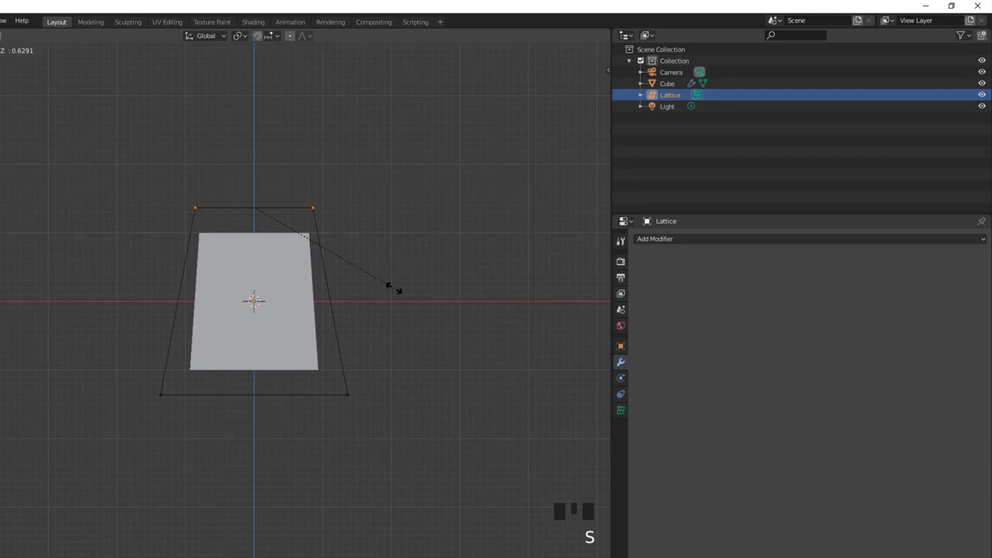
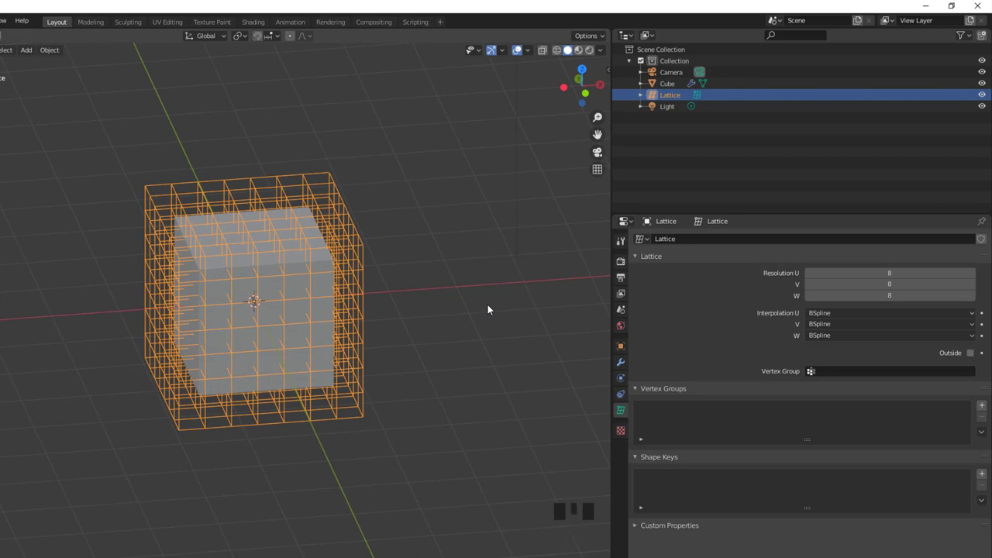
In front view, edit the lattice and scale its middle points inward to pinch the cube.
{"action": "key", "text": "KP_1"}
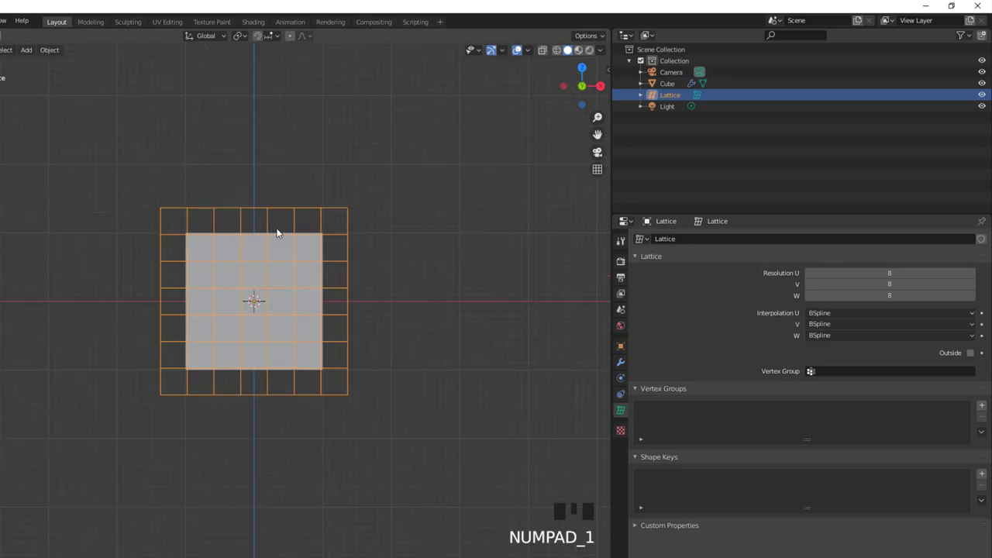
{"action": "key", "text": "Tab"}
{"action": "key", "text": "b"}
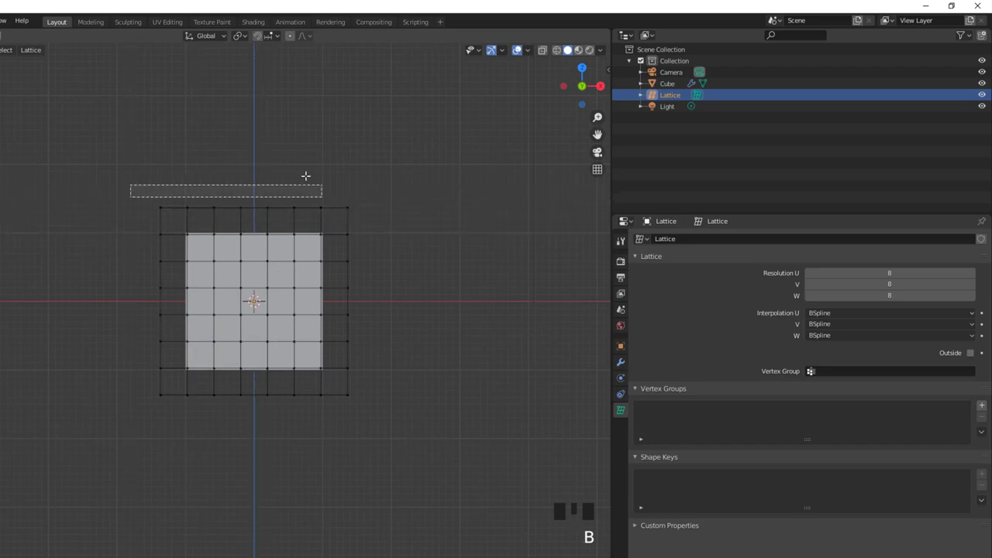
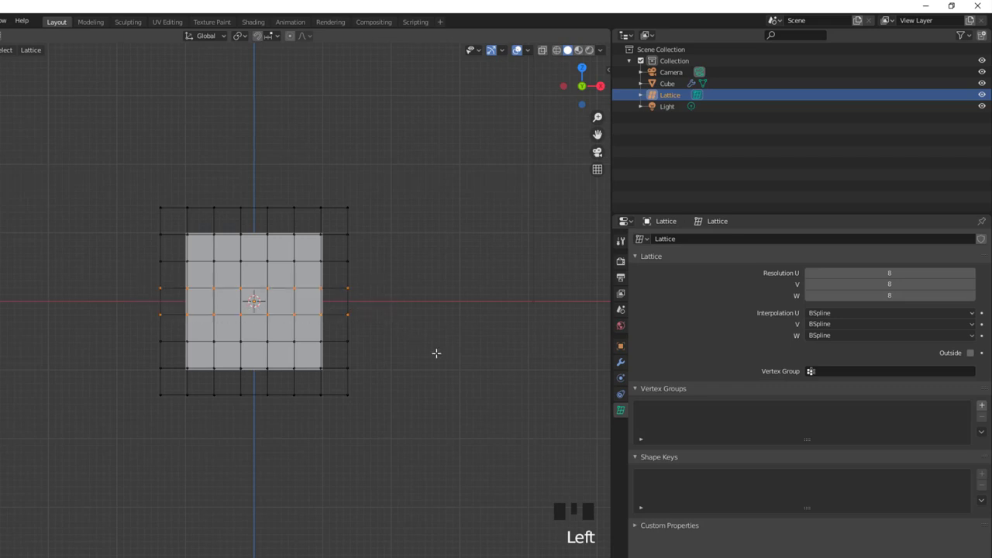
{"action": "key", "text": "s"}
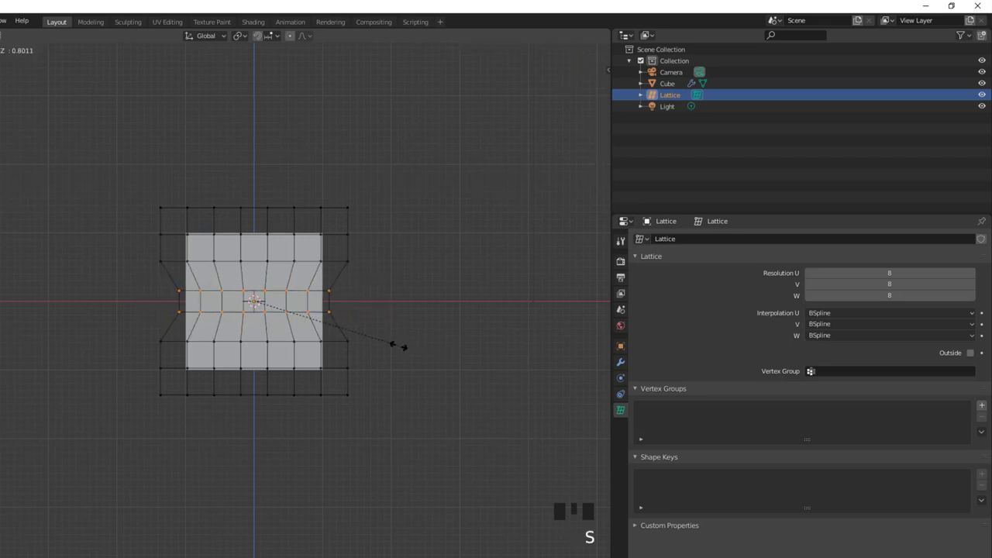
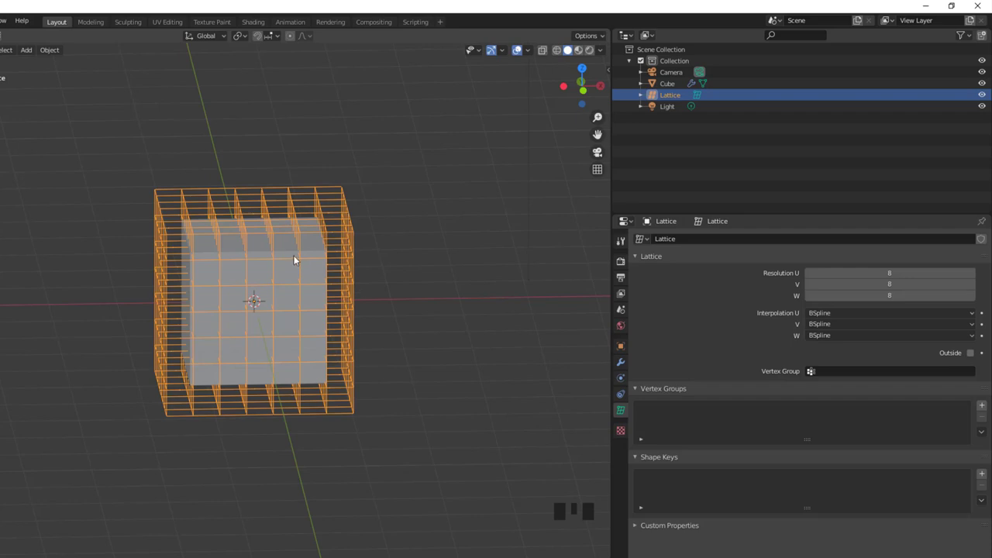
Select the cube, enter lattice editing and pinch the middle points into an hourglass.
{"action": "left_click", "coordinate": [296, 270]}
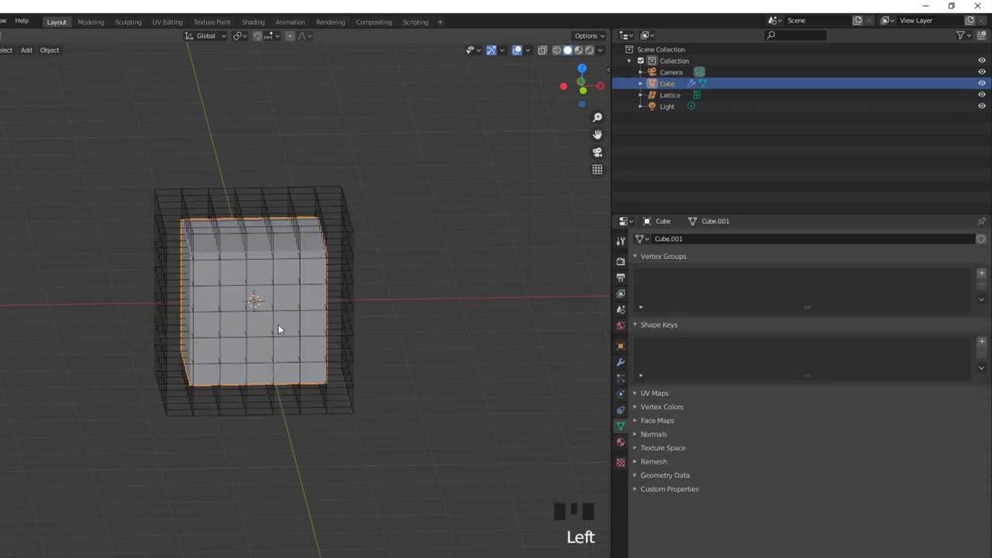
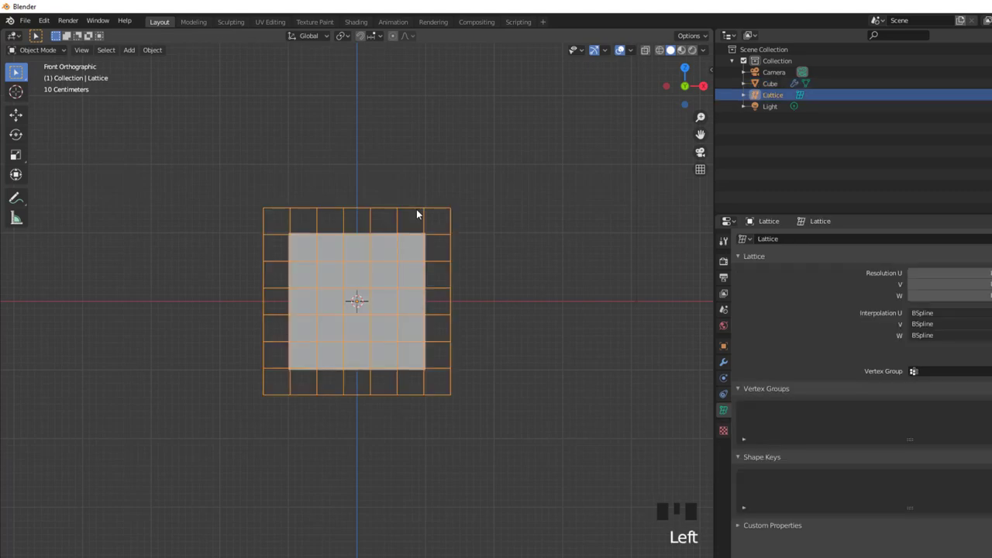
{"action": "key", "text": "Tab"}
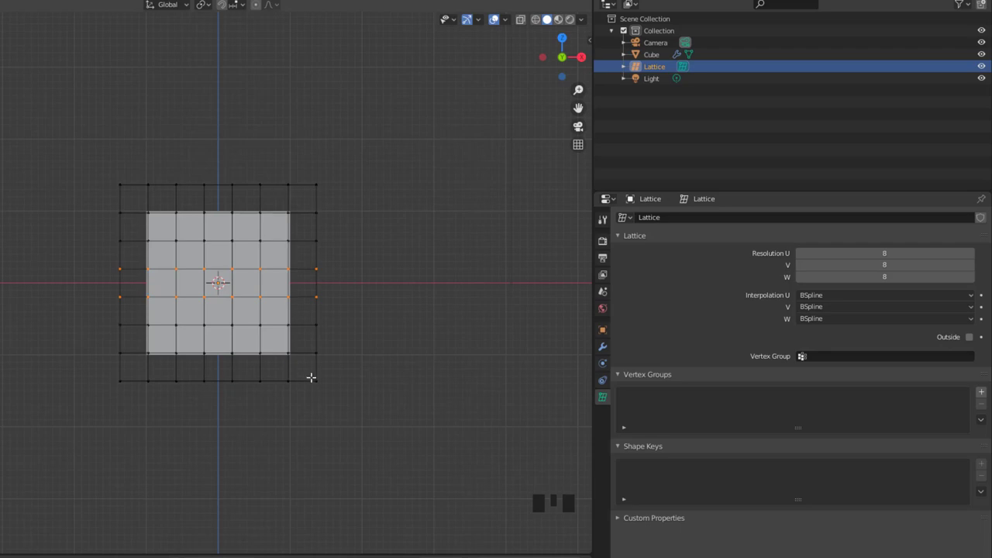
{"action": "key", "text": "s"}
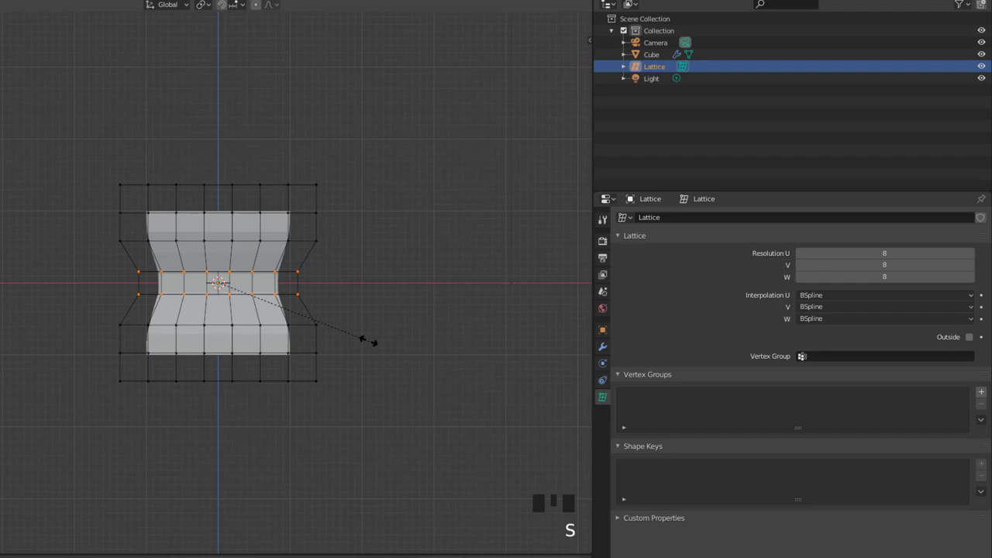
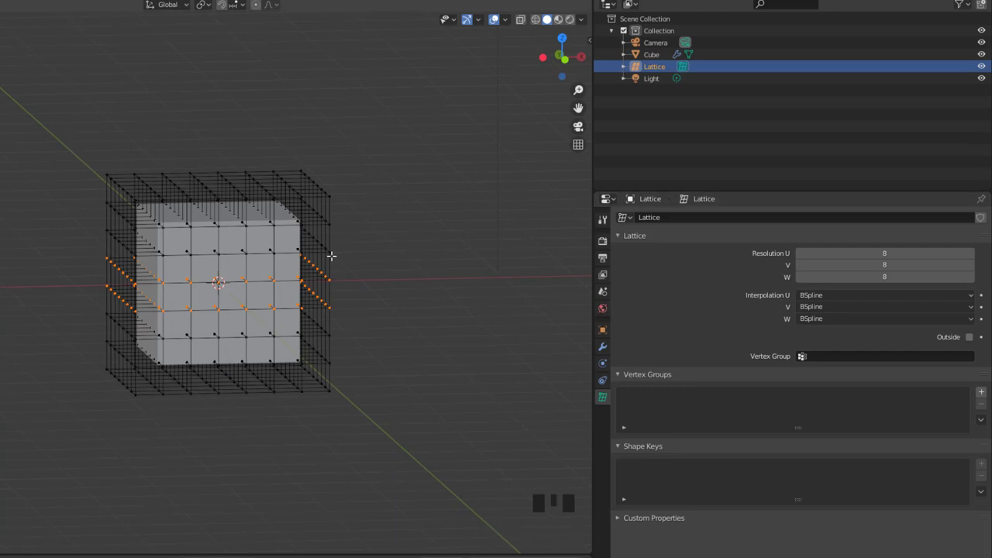
Leave edit mode and delete the lattice, then the cube.
{"action": "key", "text": "Tab"}
{"action": "key", "text": "x"}
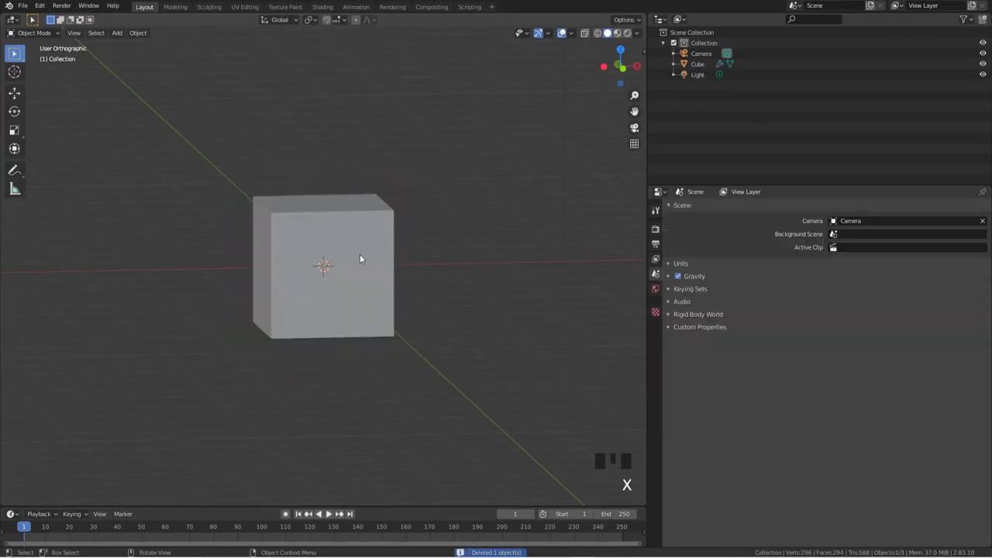
{"action": "left_click", "coordinate": [363, 255]}
{"action": "key", "text": "x"}
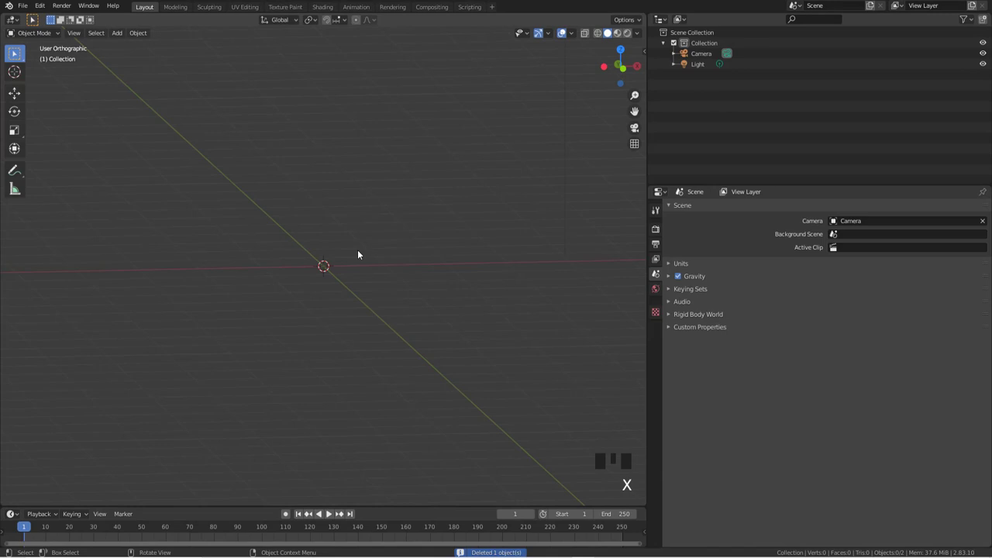
Add a cylinder and give it 10 horizontal loop cuts in Edit Mode.
{"action": "key", "text": "shift+a"}
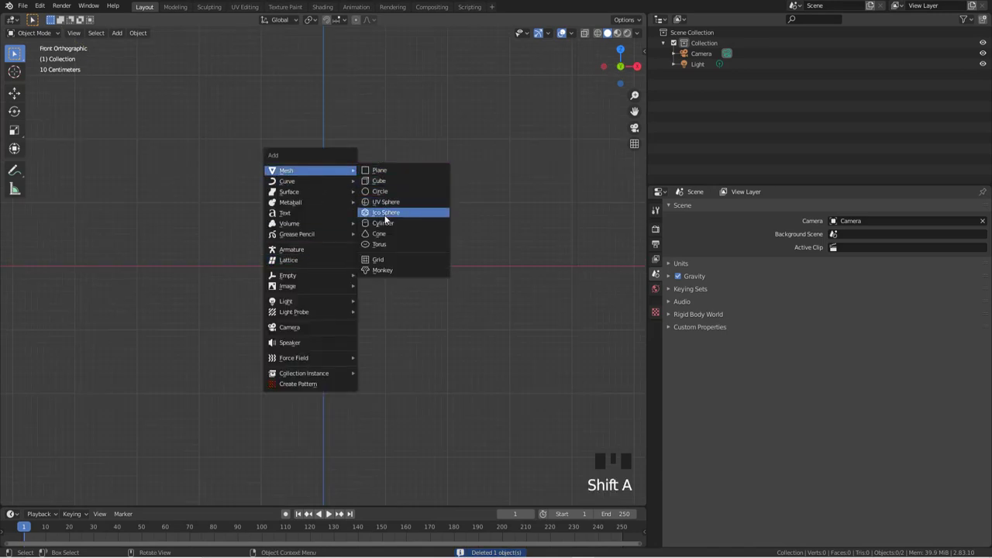
{"action": "key", "text": "g"}
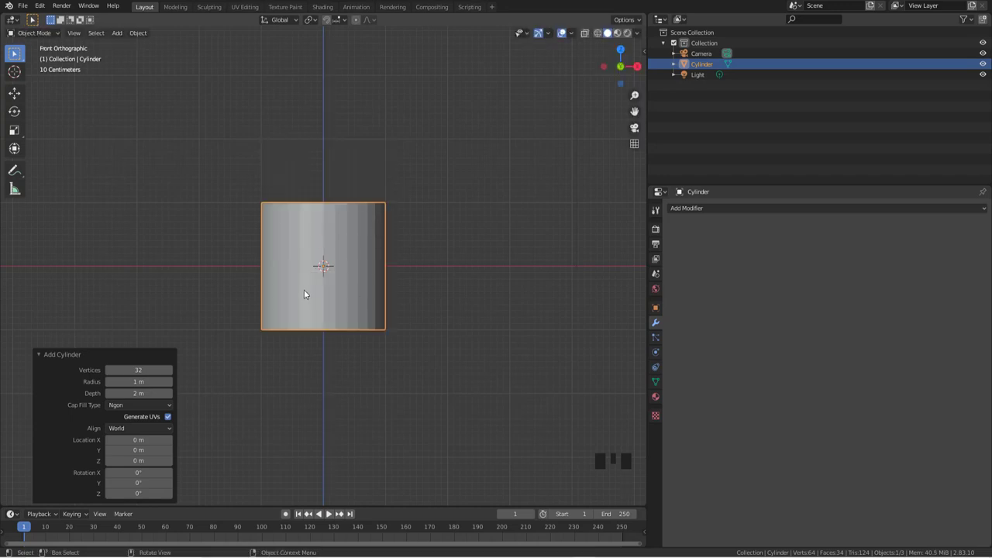
{"action": "key", "text": "Tab"}
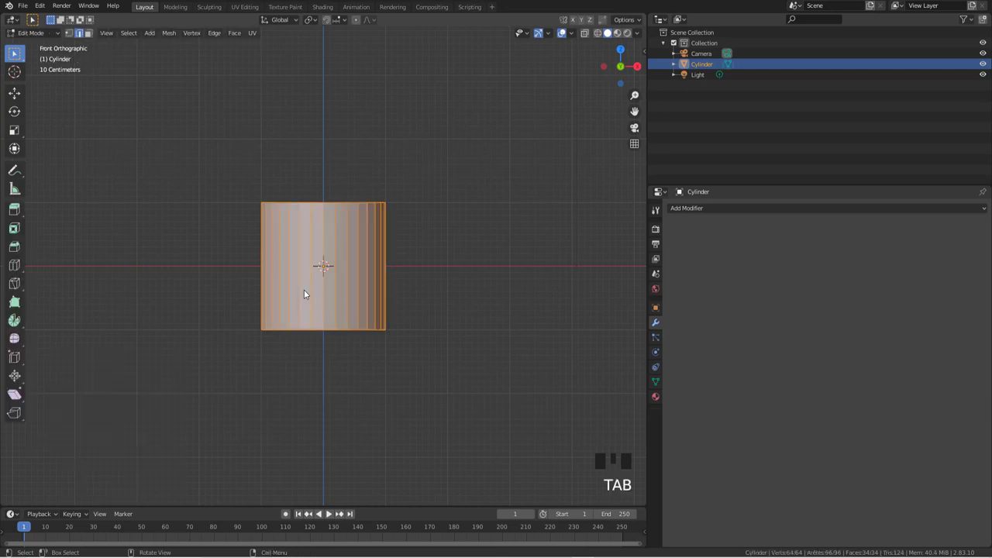
{"action": "key", "text": "ctrl+r"}
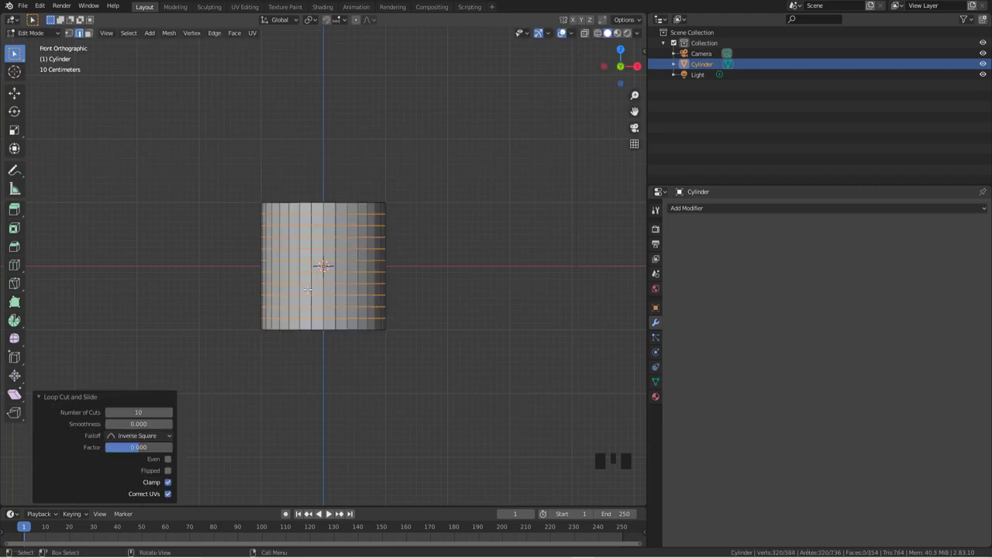
{"action": "key", "text": "Tab"}
Add a lattice scaled to enclose the cylinder and give the cylinder a Lattice modifier using it.
{"action": "key", "text": "shift+a"}
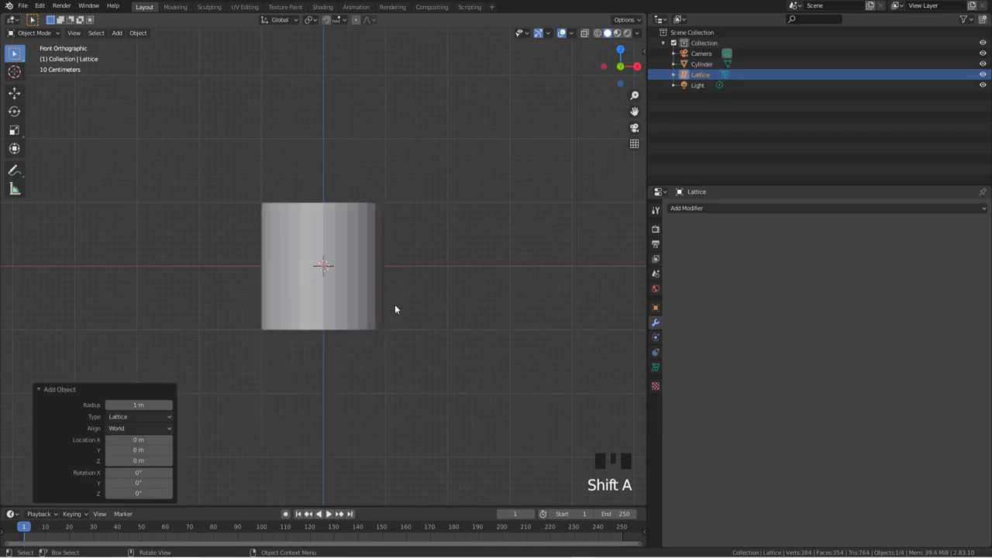
{"action": "key", "text": "s"}
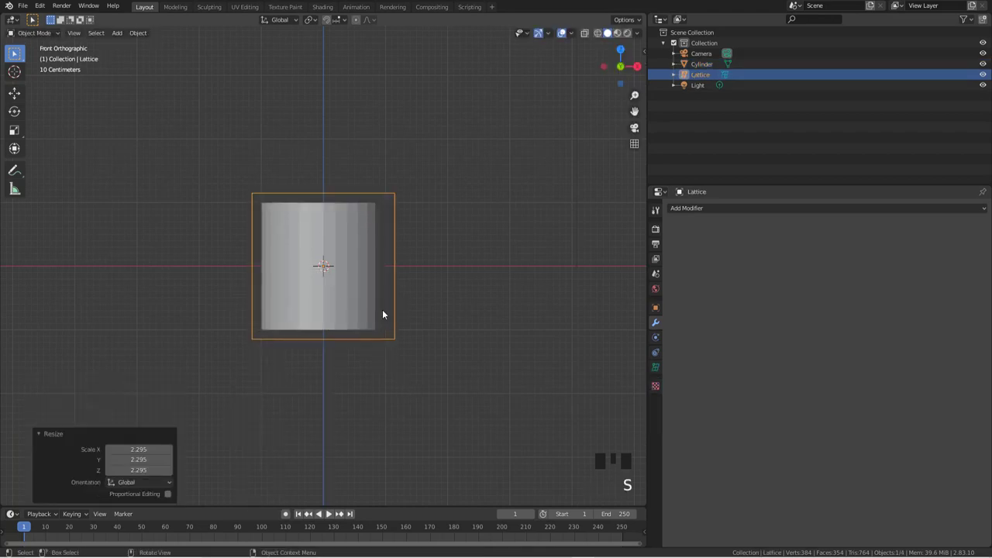
{"action": "left_click", "coordinate": [362, 228]}
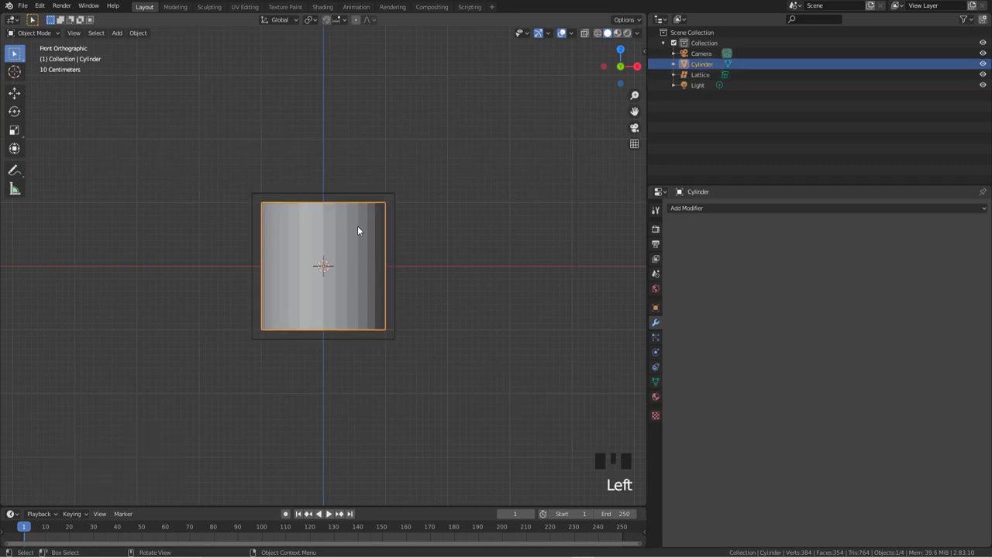
{"action": "left_click_drag", "start_coordinate": [765, 209], "coordinate": [825, 266]}
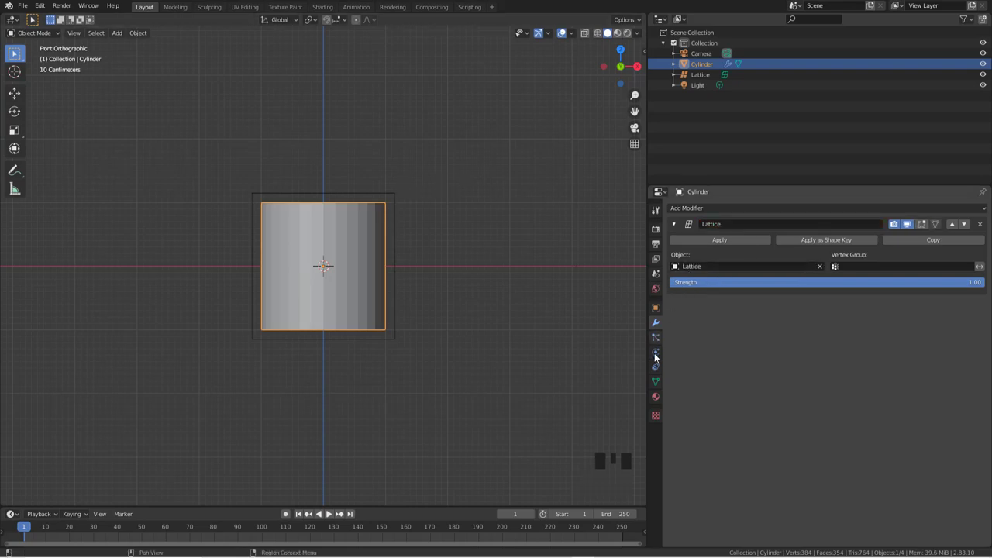
Select the lattice and show its Object Data resolution settings.
{"action": "left_click", "coordinate": [398, 197]}
{"action": "left_click", "coordinate": [659, 370]}
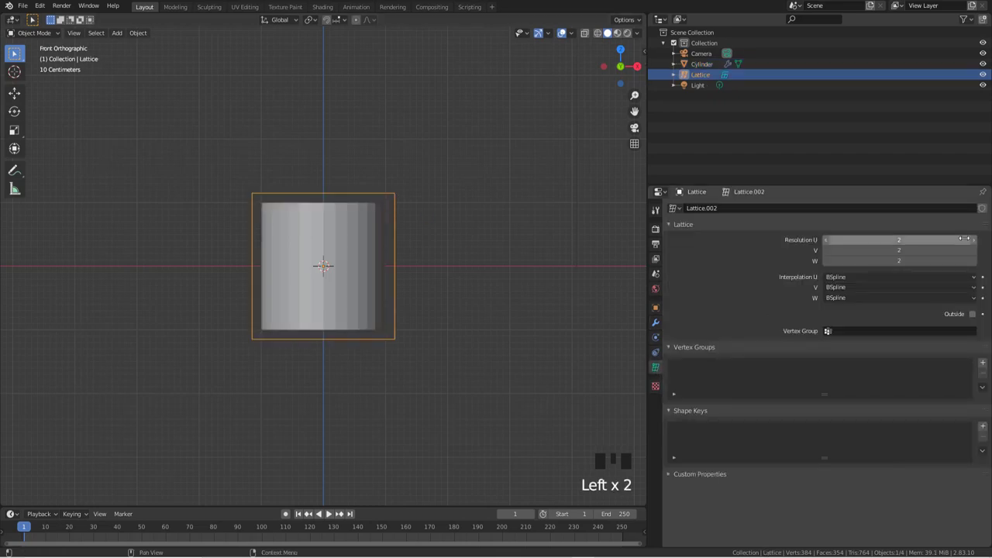
Raise the lattice's resolution to 8 along U, V and W.
{"action": "left_click_drag", "start_coordinate": [981, 242], "coordinate": [477, 244]}
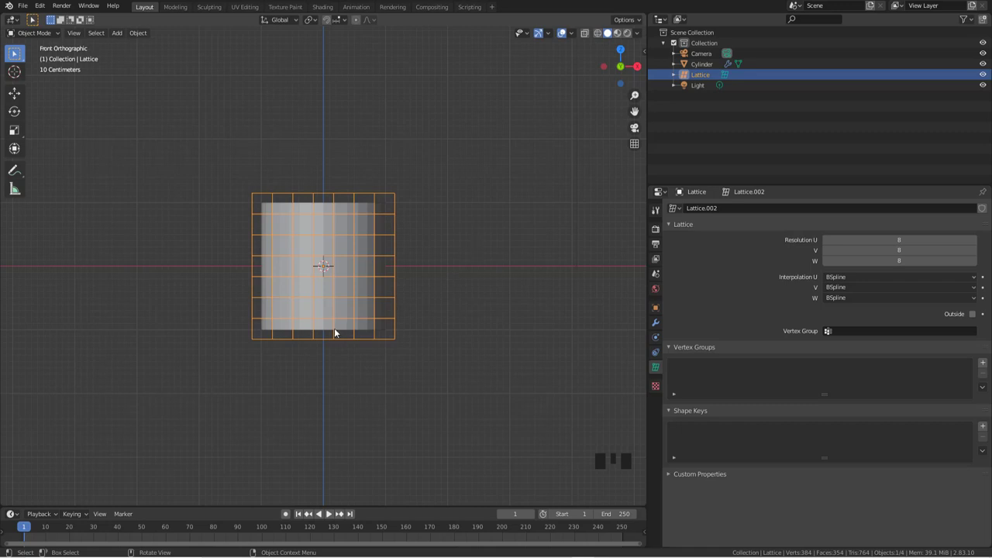
Add the vase reference image and lower its opacity to about 0.485.
{"action": "key", "text": "shift+a"}
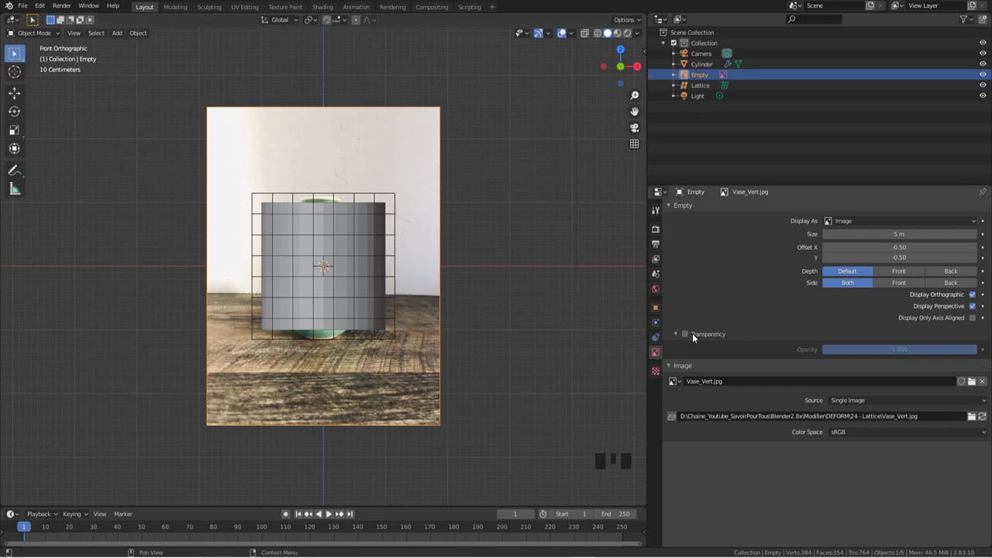
{"action": "left_click", "coordinate": [688, 336]}
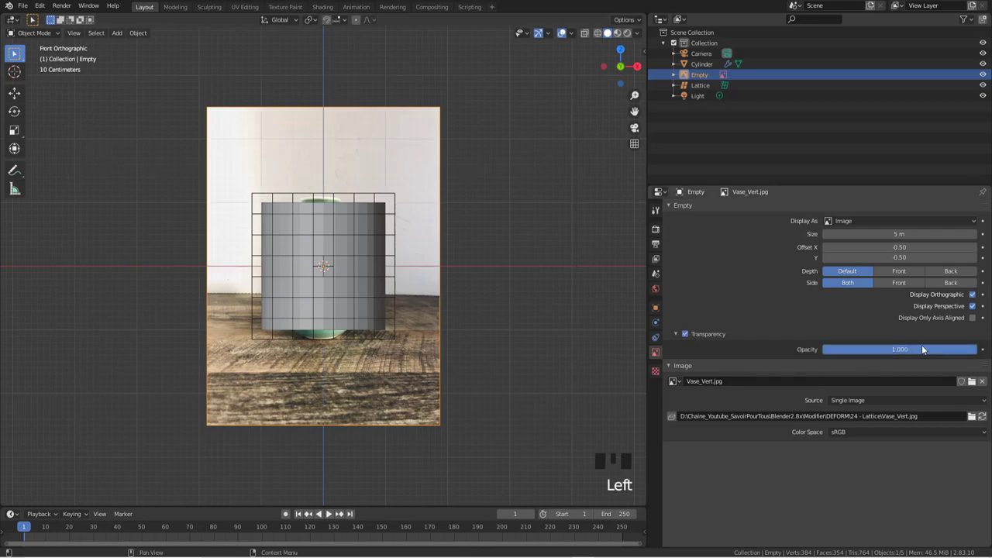
{"action": "left_click_drag", "start_coordinate": [938, 349], "coordinate": [305, 274]}
{"action": "key", "text": "z"}
{"action": "scroll", "scroll_direction": "up", "scroll_amount": 3}
{"action": "scroll", "scroll_direction": "down", "scroll_amount": 3}
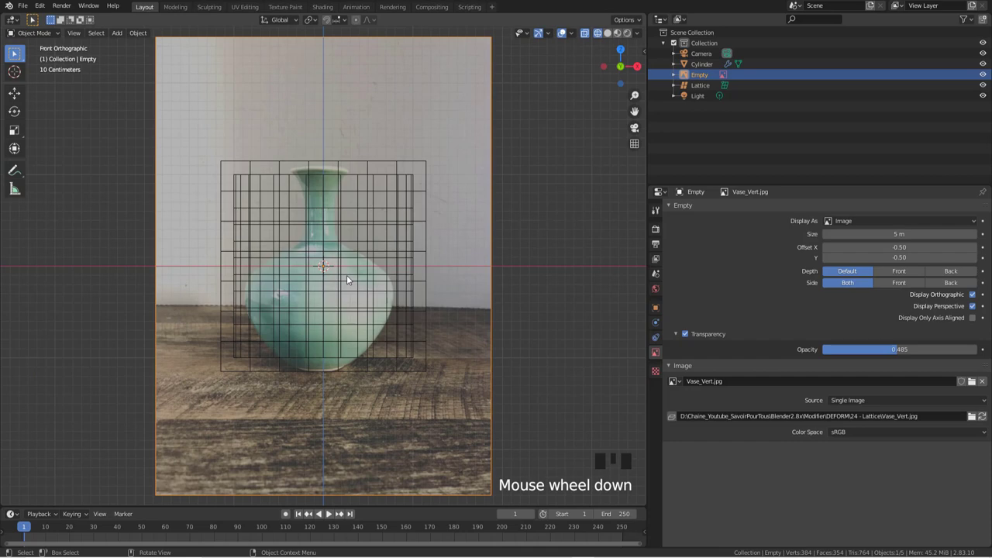
Deselect everything and begin a box selection toward disabling the image's selectability.
{"action": "key", "text": "a"}
{"action": "key", "text": "b"}
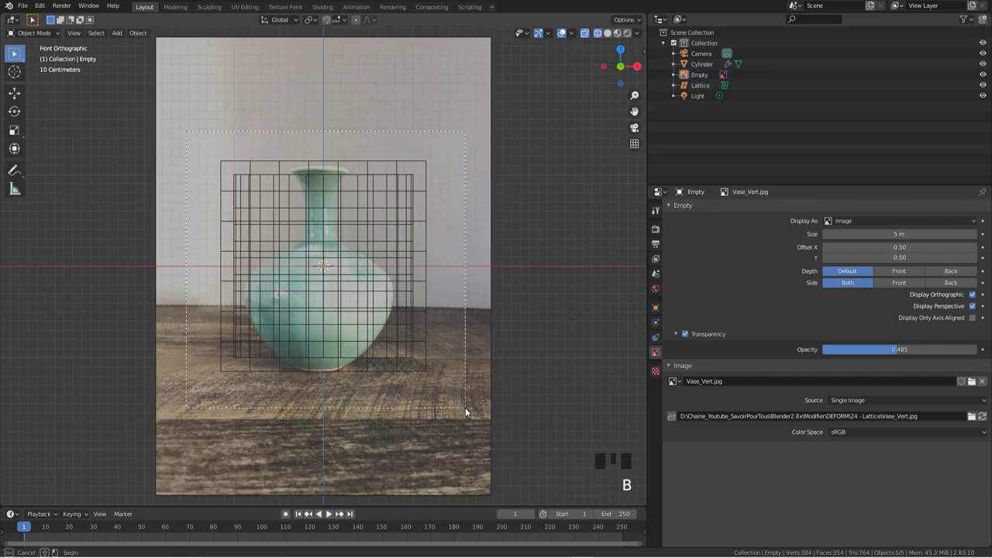
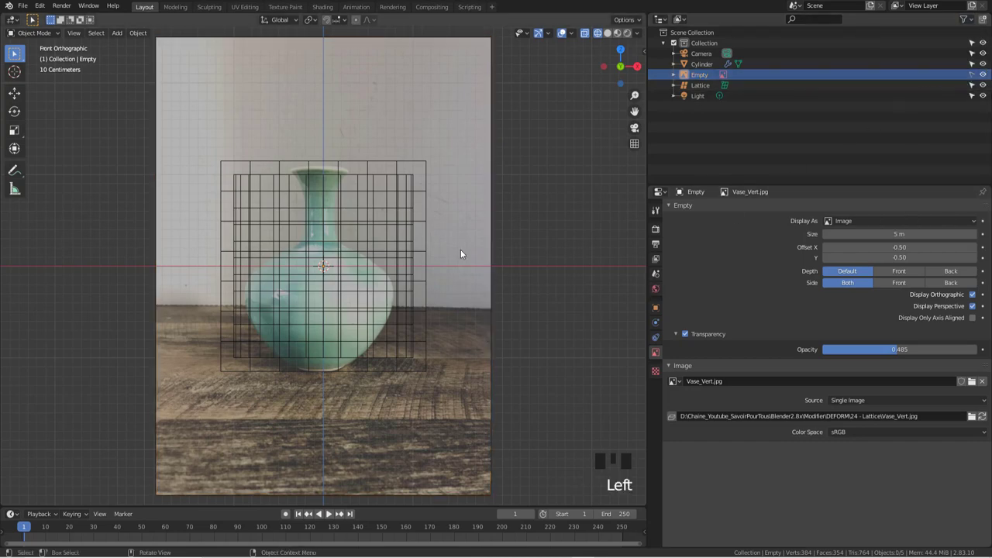
Lower the cylinder and lattice together to the reference table line, then enter lattice point editing.
{"action": "key", "text": "b"}
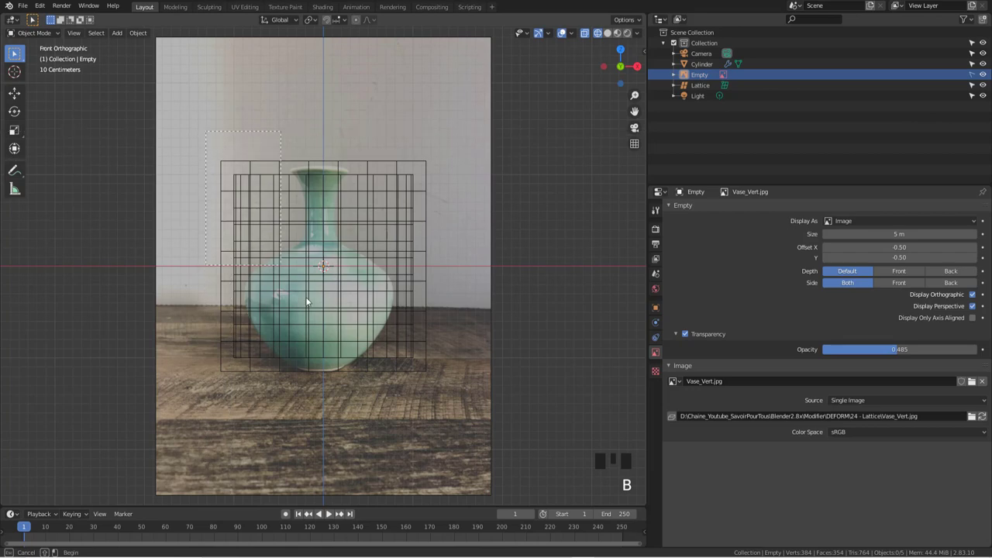
{"action": "key", "text": "g"}
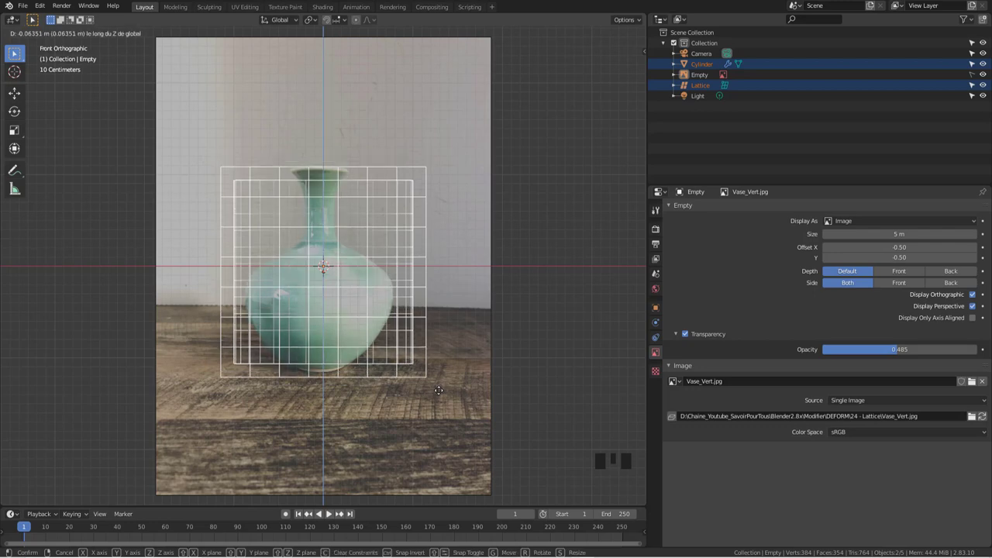
{"action": "left_click", "coordinate": [557, 339]}
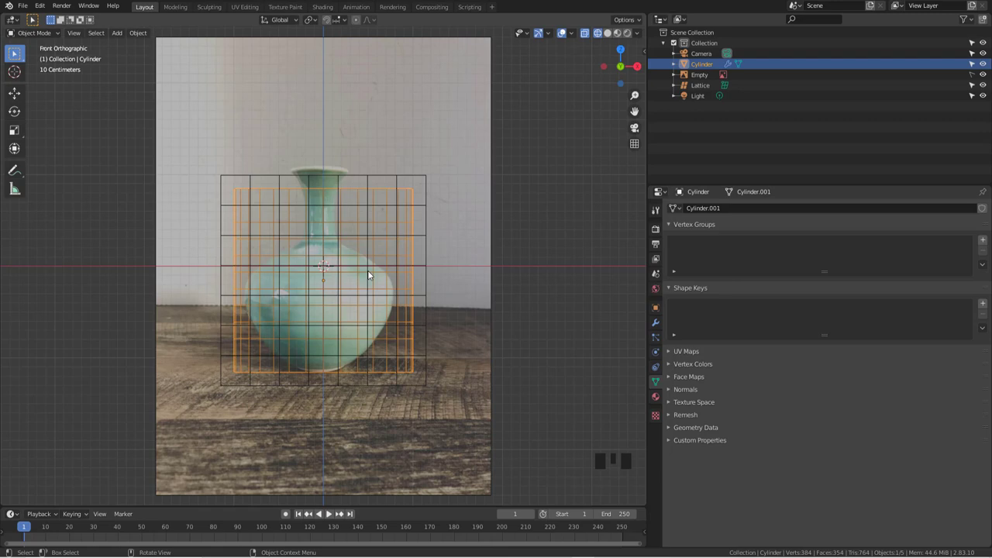
{"action": "left_click", "coordinate": [430, 298]}
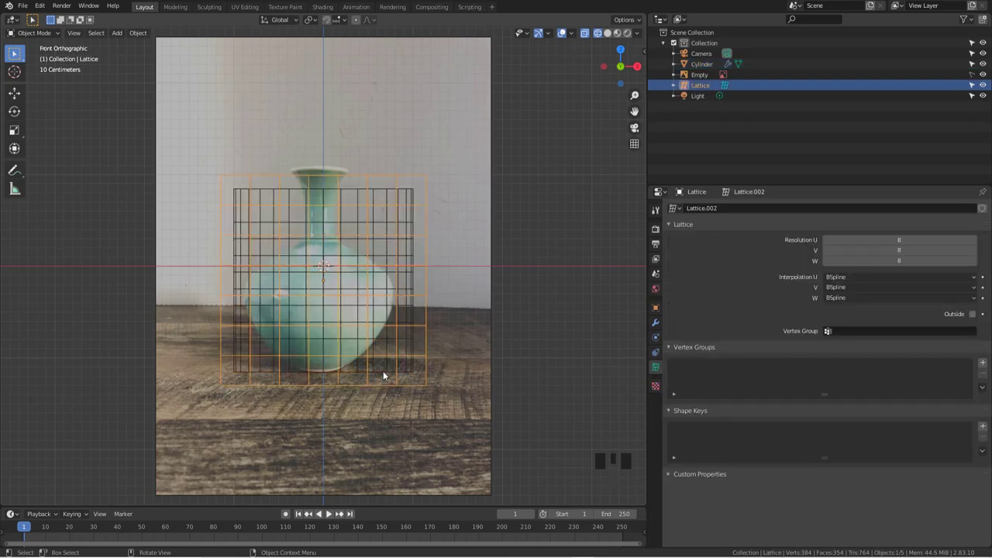
{"action": "left_click", "coordinate": [395, 389]}
Scale the bottom lattice row to 0.217 and the row above to 0.398 to taper the base.
{"action": "key", "text": "Tab"}
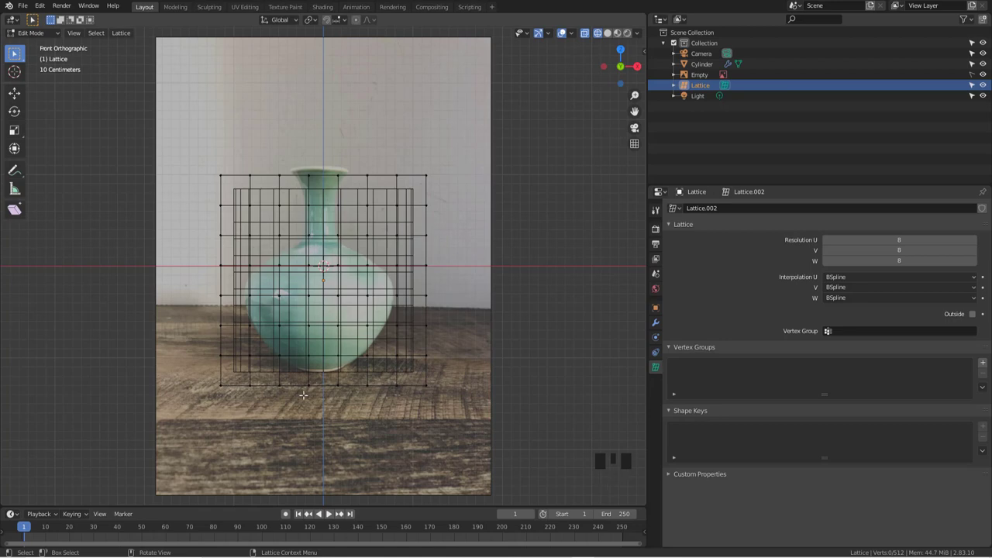
{"action": "key", "text": "b"}
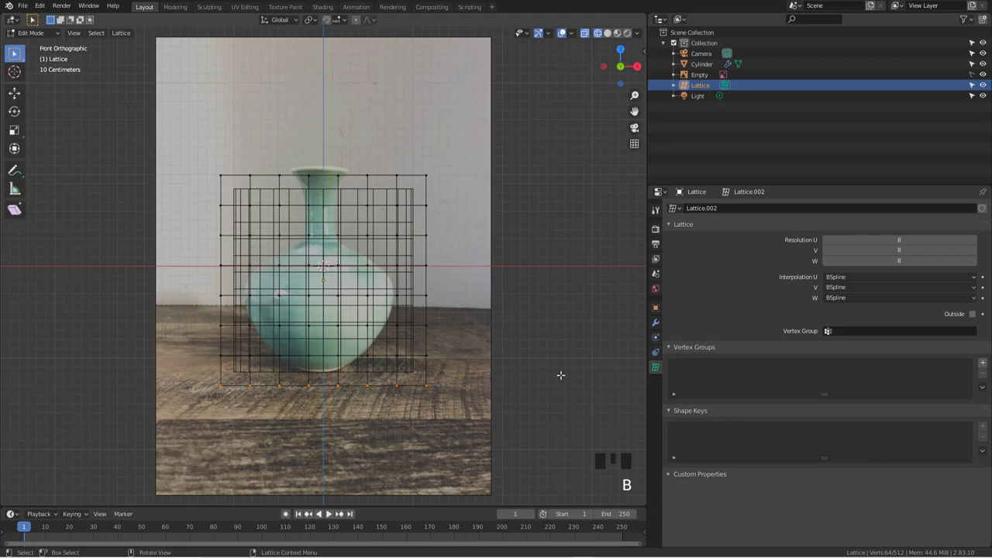
{"action": "key", "text": "s"}
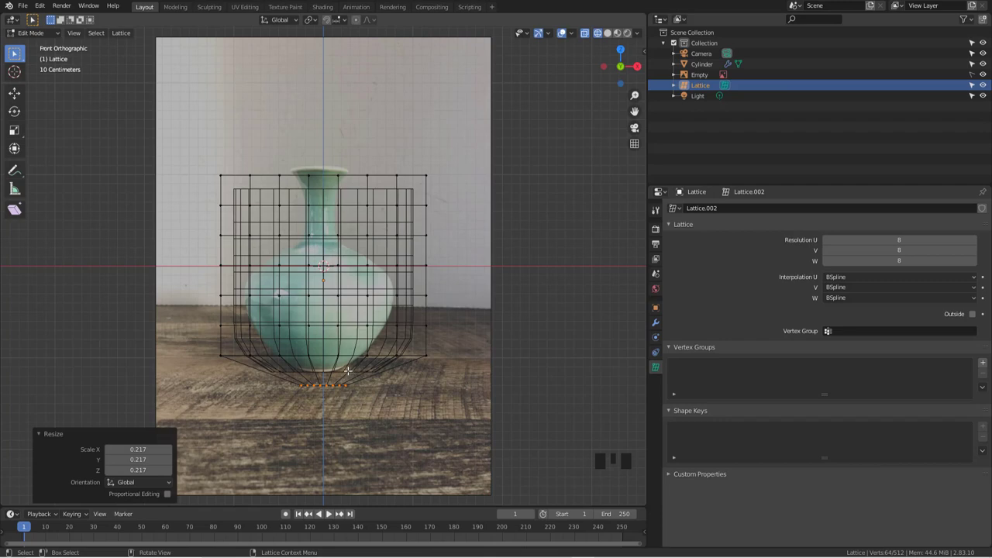
{"action": "key", "text": "a"}
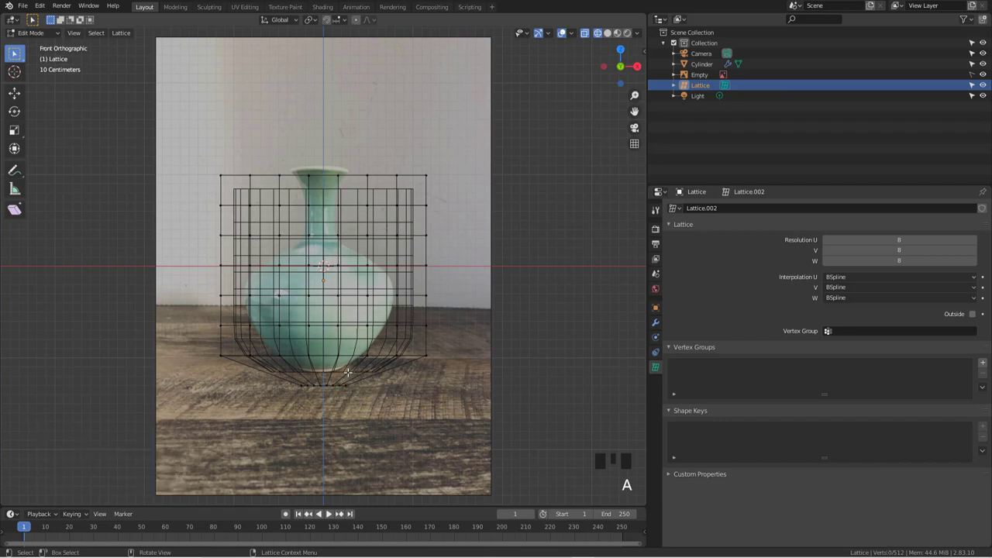
{"action": "key", "text": "b"}
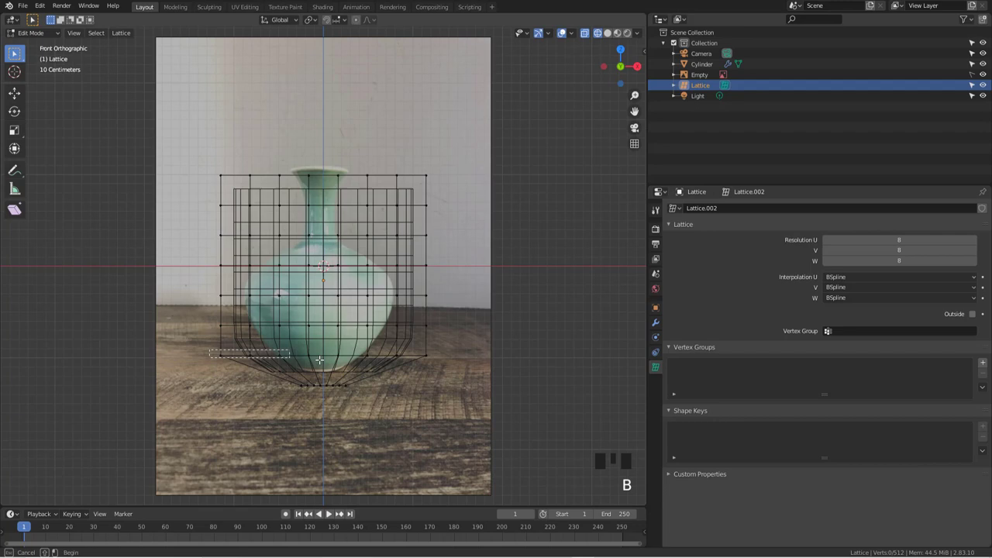
{"action": "key", "text": "s"}
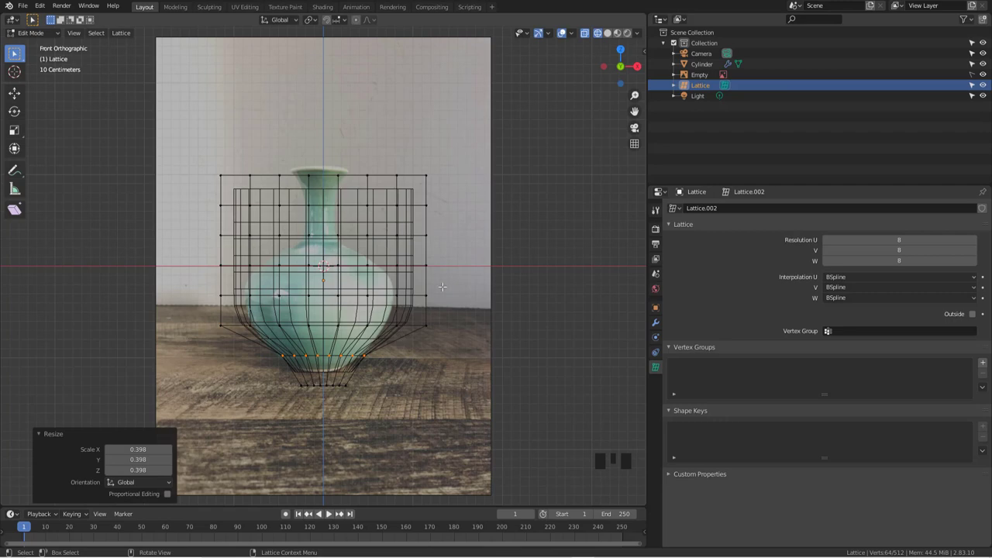
{"action": "key", "text": "Tab"}
Add a Subdivision Surface modifier to the cylinder, then select the lattice again.
{"action": "left_click", "coordinate": [418, 231]}
{"action": "left_click", "coordinate": [659, 324]}
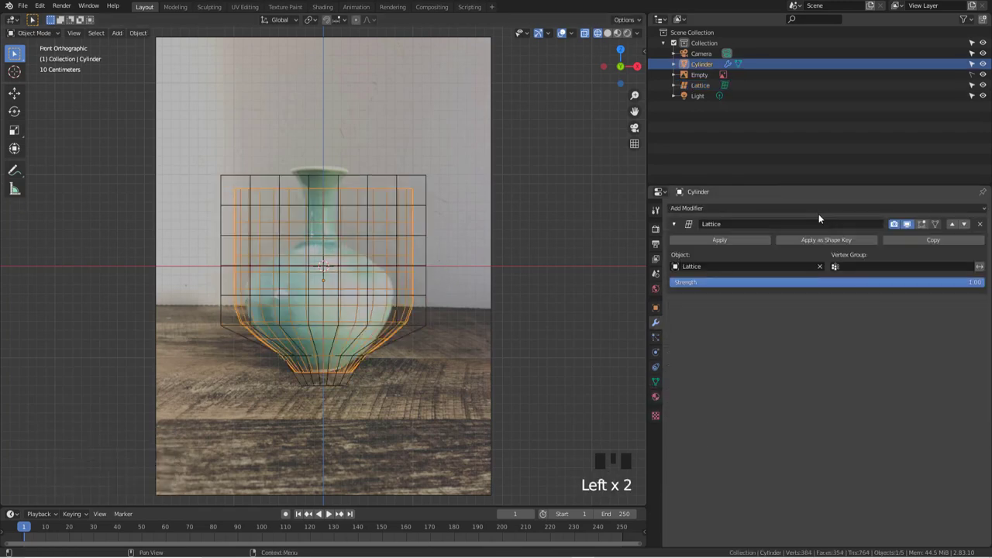
{"action": "left_click_drag", "start_coordinate": [819, 209], "coordinate": [395, 348]}
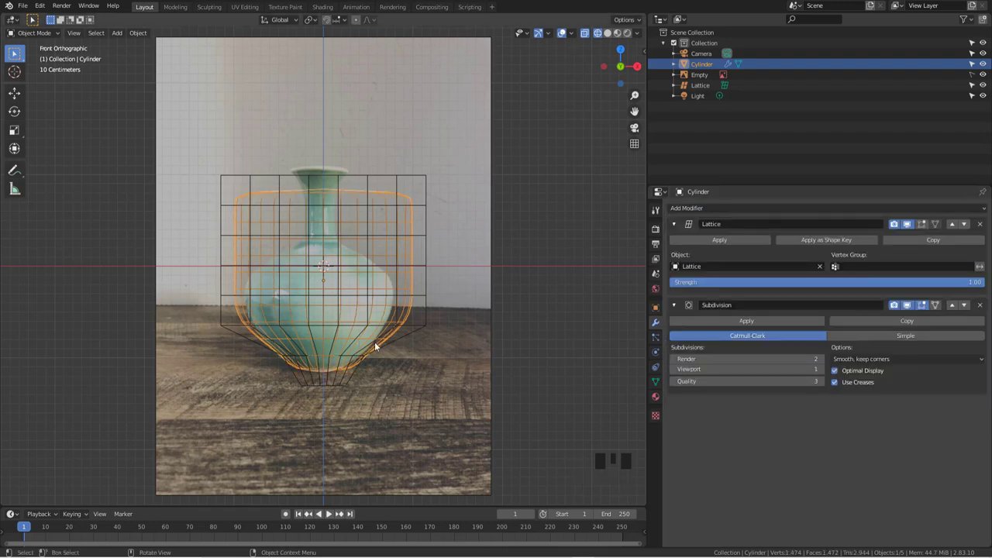
{"action": "key", "text": "Tab"}
{"action": "key", "text": "Tab"}
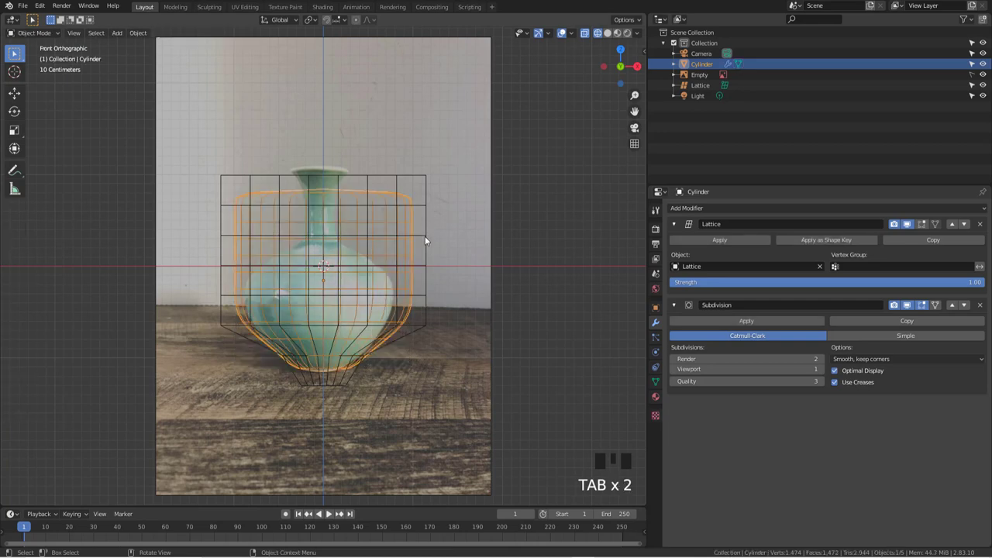
{"action": "left_click", "coordinate": [431, 238]}
Scale a middle lattice row to 0.515 and the upper row to 0.165 to form the narrow neck.
{"action": "key", "text": "Tab"}
{"action": "key", "text": "b"}
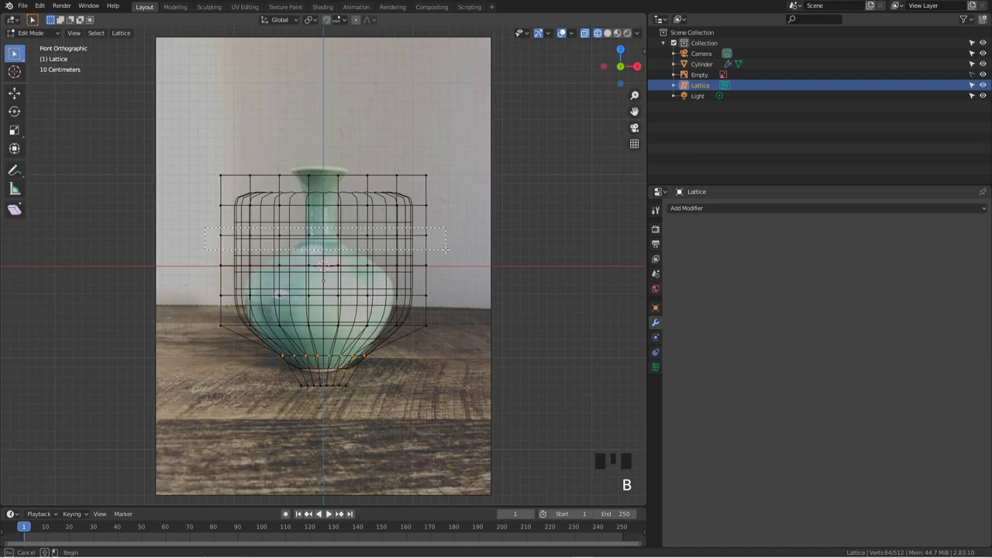
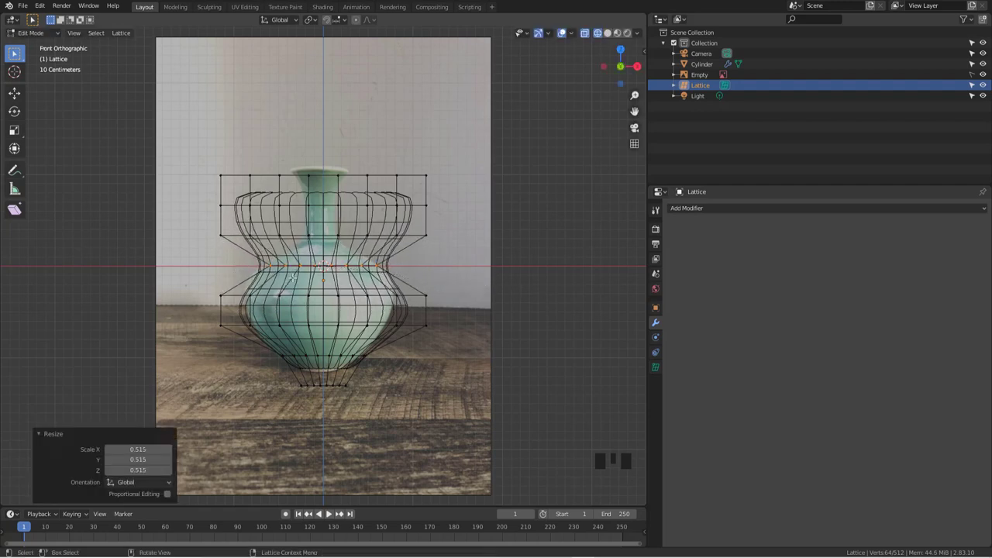
{"action": "key", "text": "a"}
{"action": "key", "text": "b"}
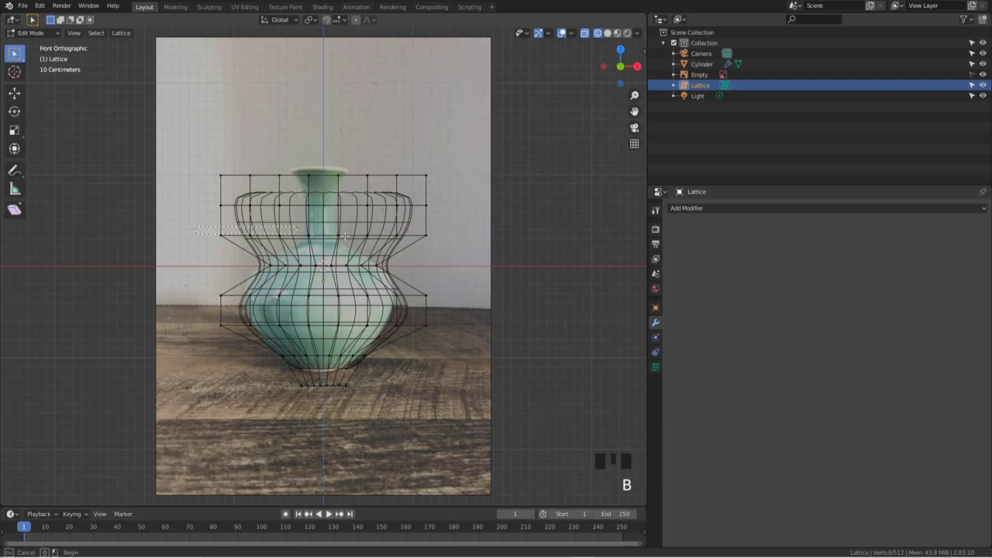
{"action": "key", "text": "s"}
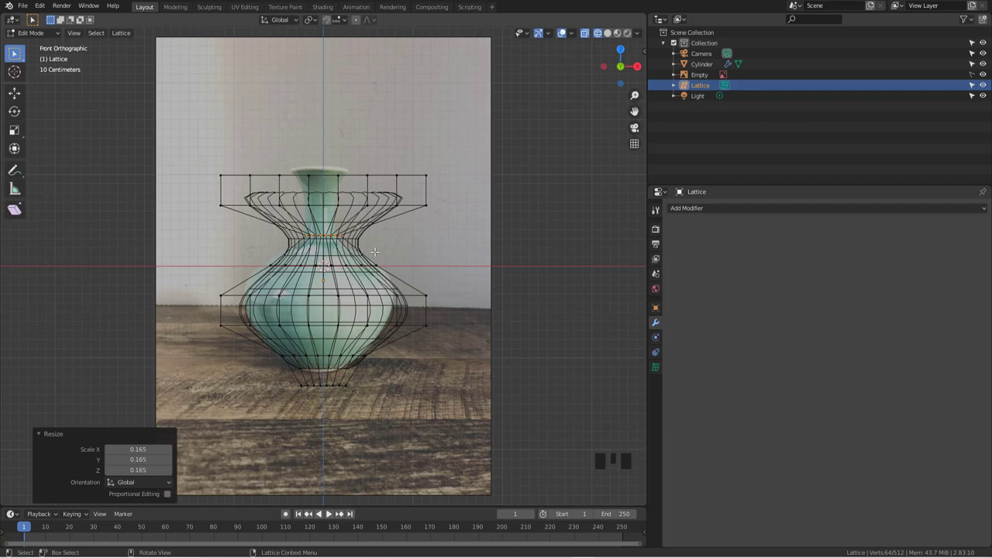
{"action": "key", "text": "Tab"}
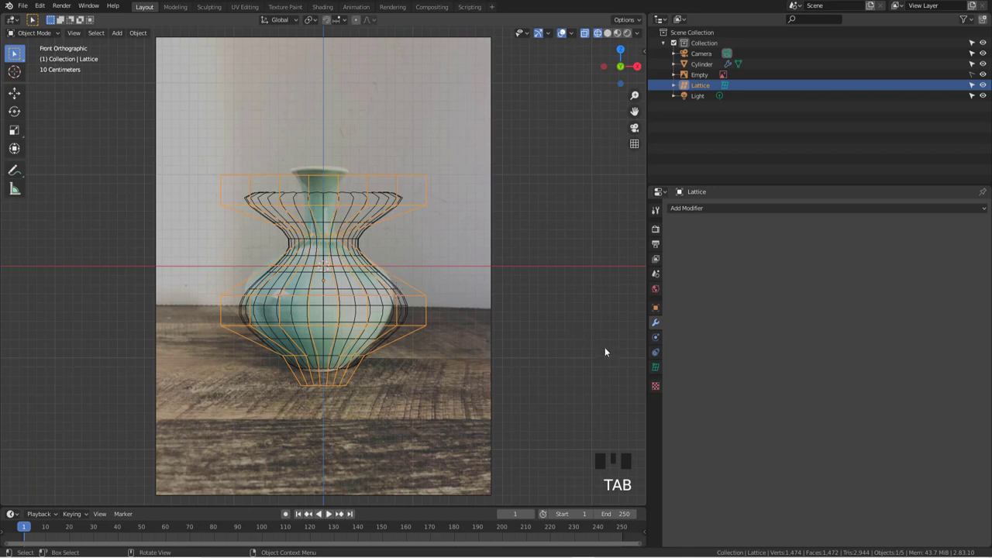
Show the lattice's data settings with resolution 8 in U, V and W.
{"action": "left_click", "coordinate": [660, 369]}
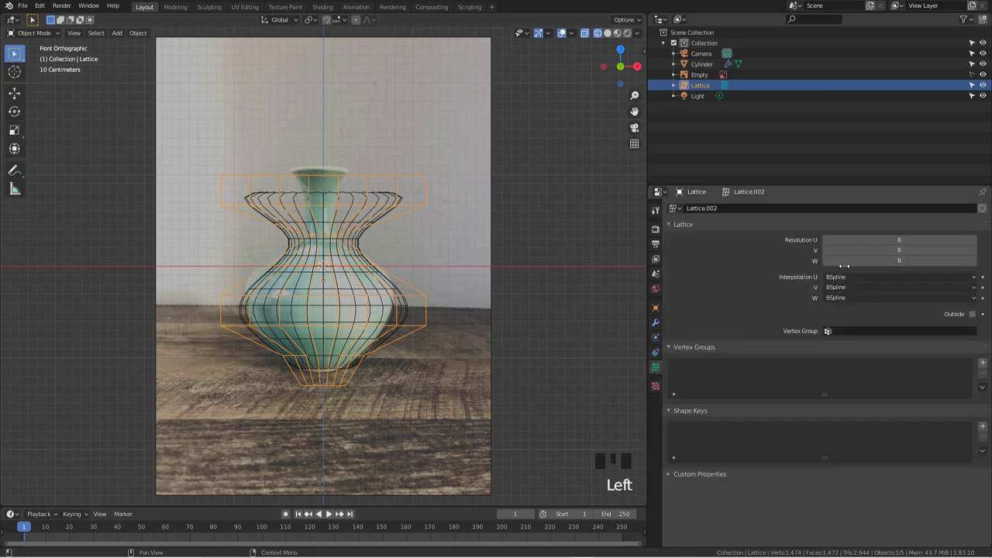
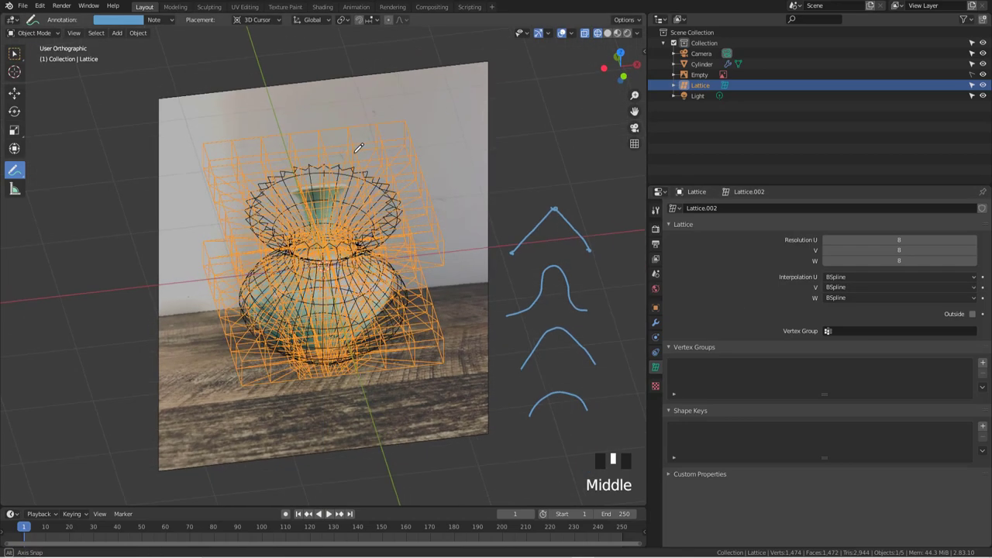
Compare the lattice's Outside option on and off in solid shading, leaving it turned on.
{"action": "scroll", "scroll_direction": "up", "scroll_amount": 3}
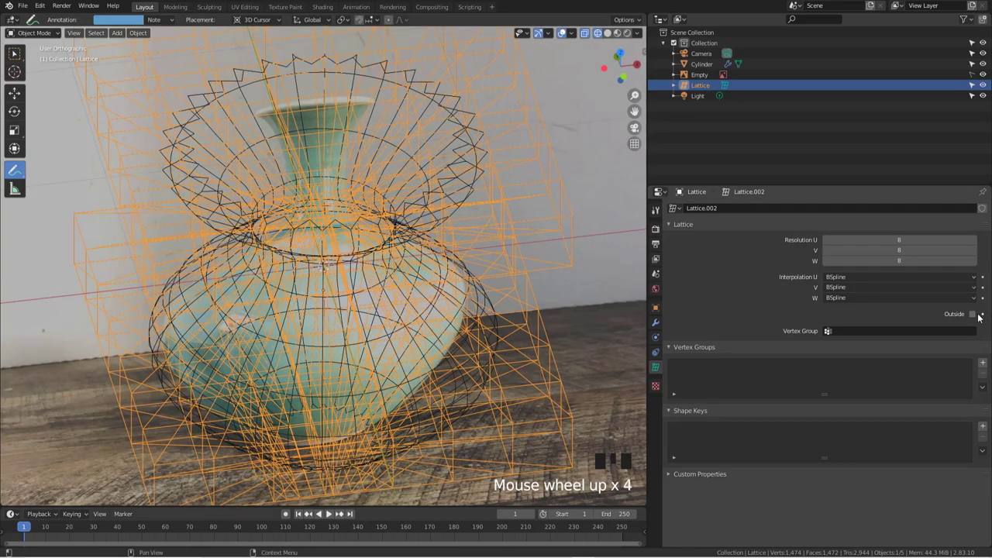
{"action": "scroll", "scroll_direction": "down", "scroll_amount": 3}
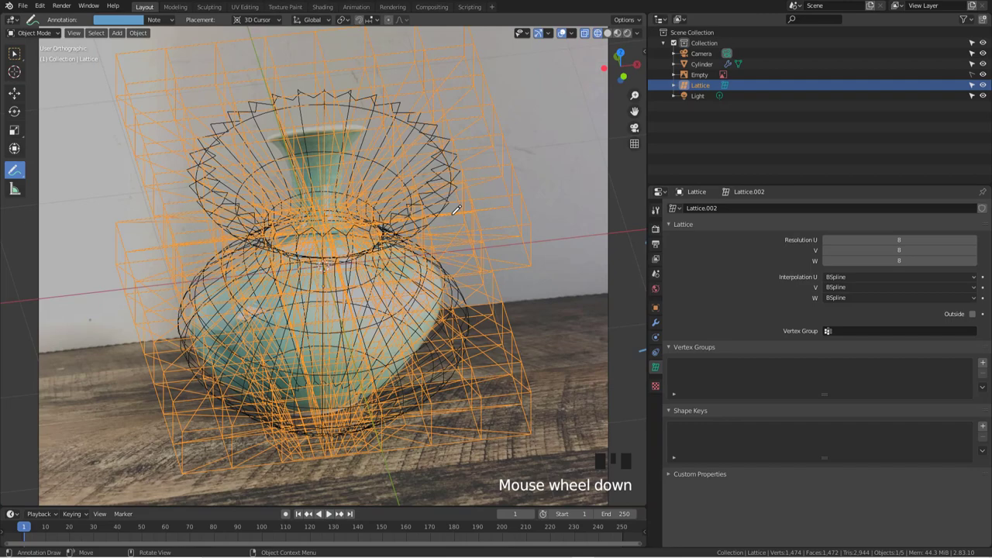
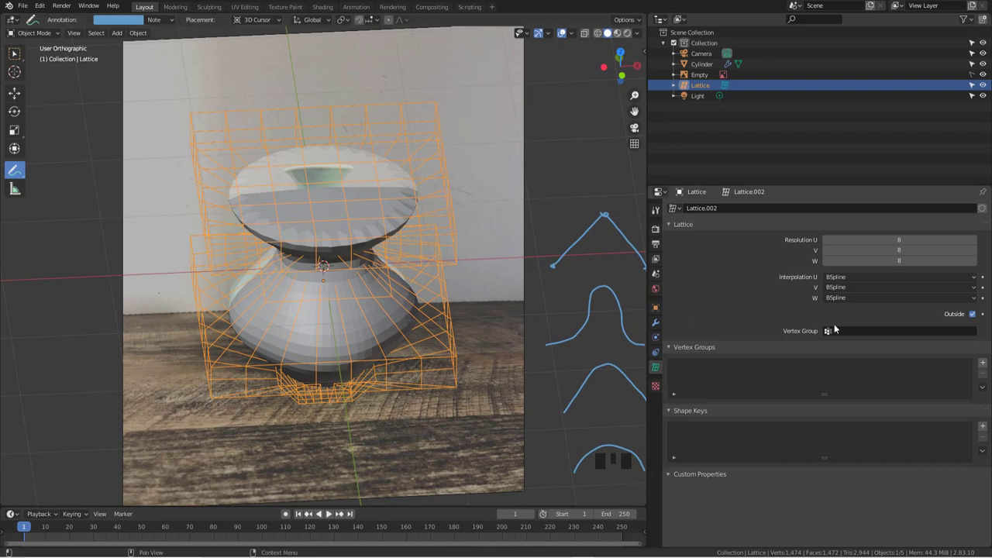
{"action": "left_click", "coordinate": [978, 315]}
{"action": "left_click", "coordinate": [978, 316]}
{"action": "left_click", "coordinate": [978, 315]}
{"action": "left_click", "coordinate": [978, 315]}
{"action": "left_click", "coordinate": [978, 316]}
{"action": "left_click", "coordinate": [978, 315]}
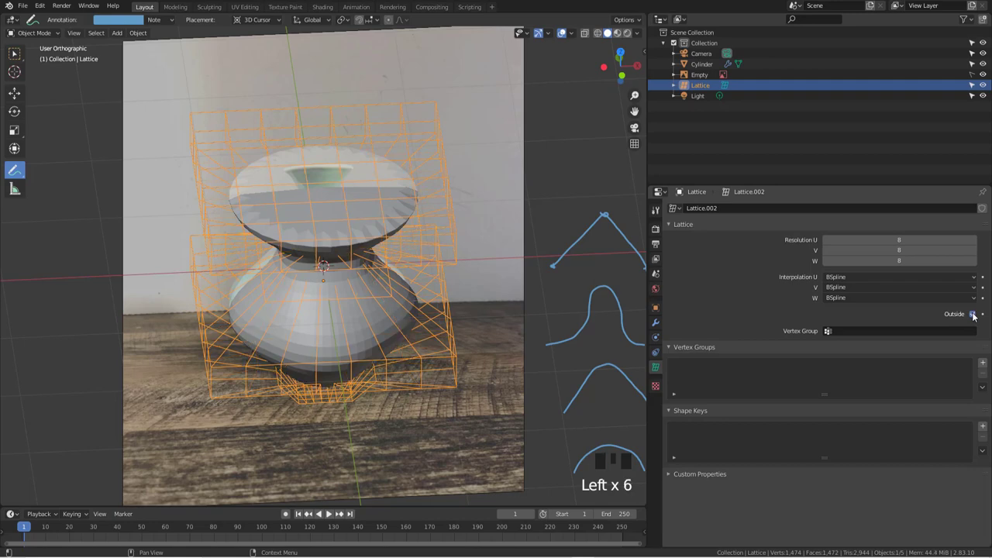
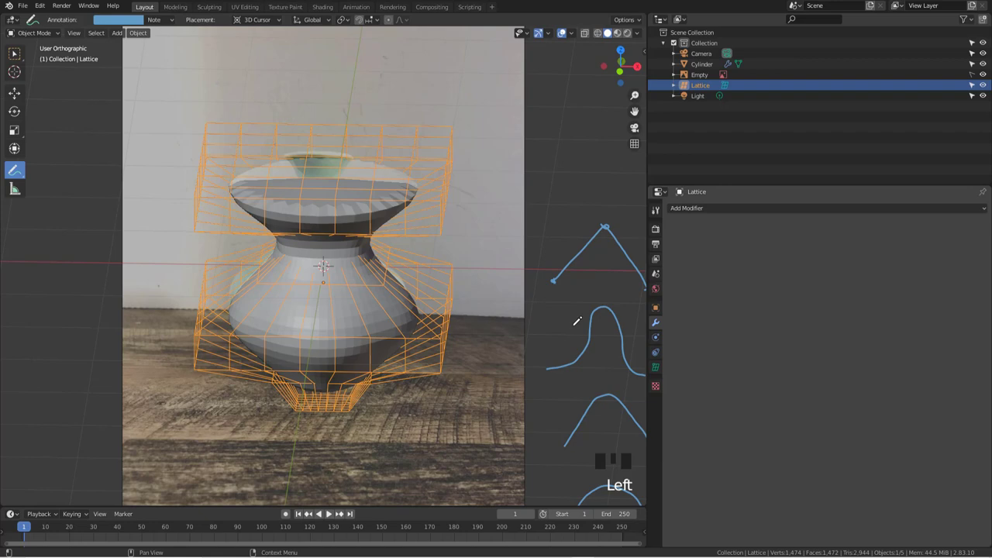
Toggle lattice point editing and turn the view to face the vase front-on.
{"action": "key", "text": "Tab"}
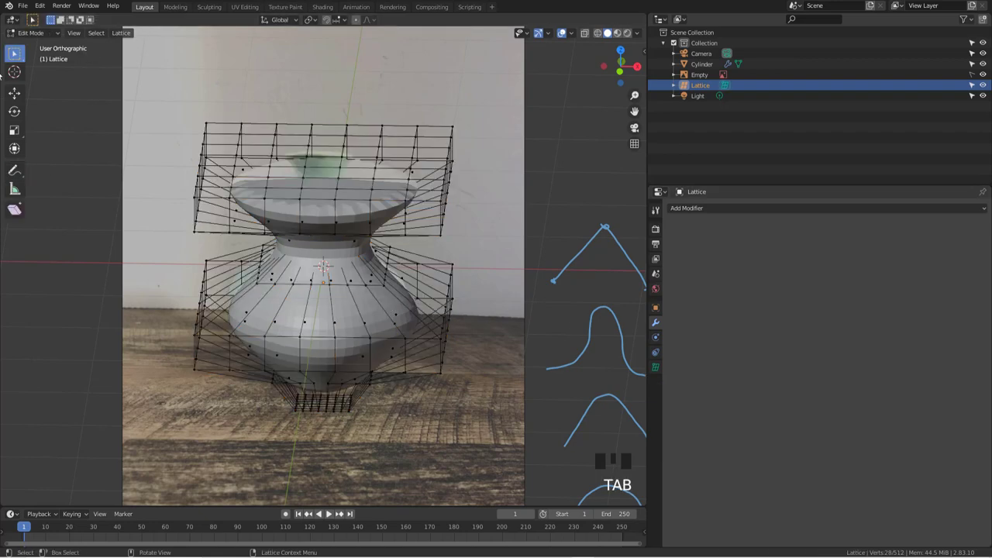
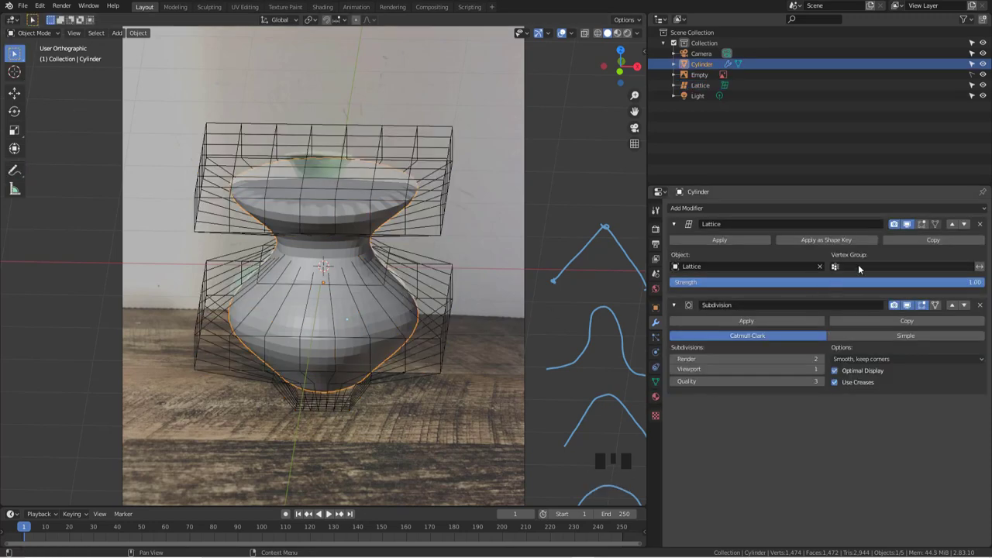
{"action": "scroll", "scroll_direction": "down", "scroll_amount": 3}
{"action": "left_click_drag", "start_coordinate": [389, 356], "coordinate": [824, 267]}
{"action": "scroll", "scroll_direction": "up", "scroll_amount": 3}
In X-ray edit mode, select the cylinder's upper vertex band and show its vertex group settings.
{"action": "key", "text": "Tab"}
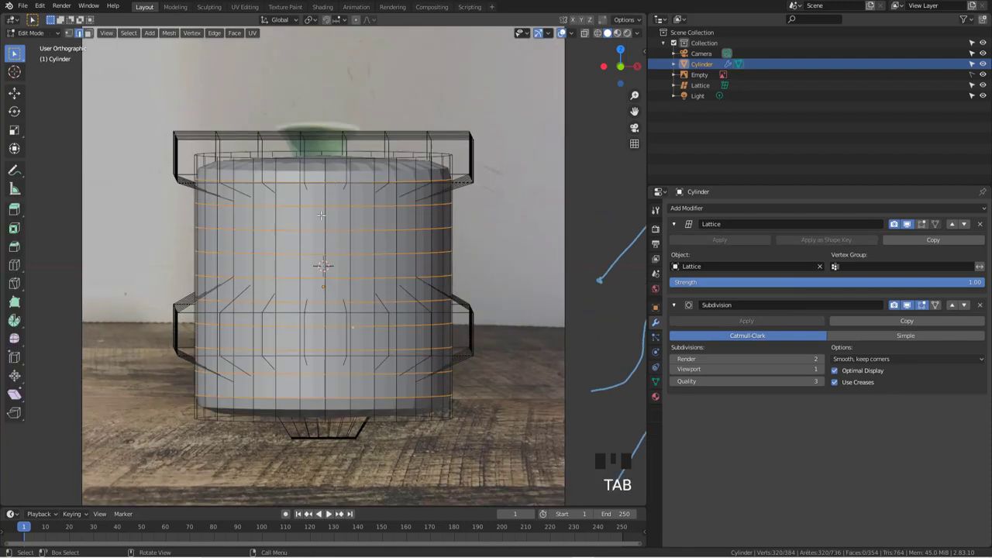
{"action": "key", "text": "z"}
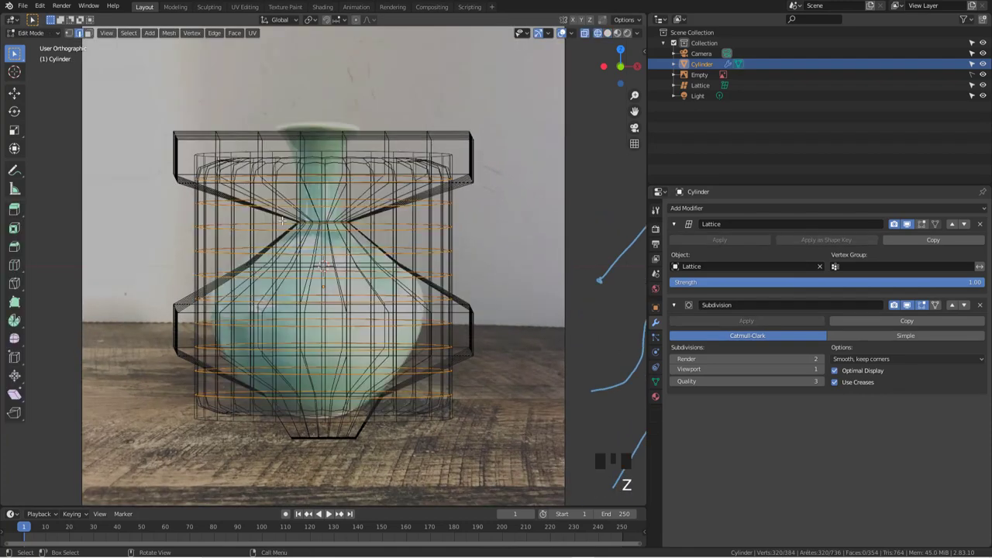
{"action": "key", "text": "a"}
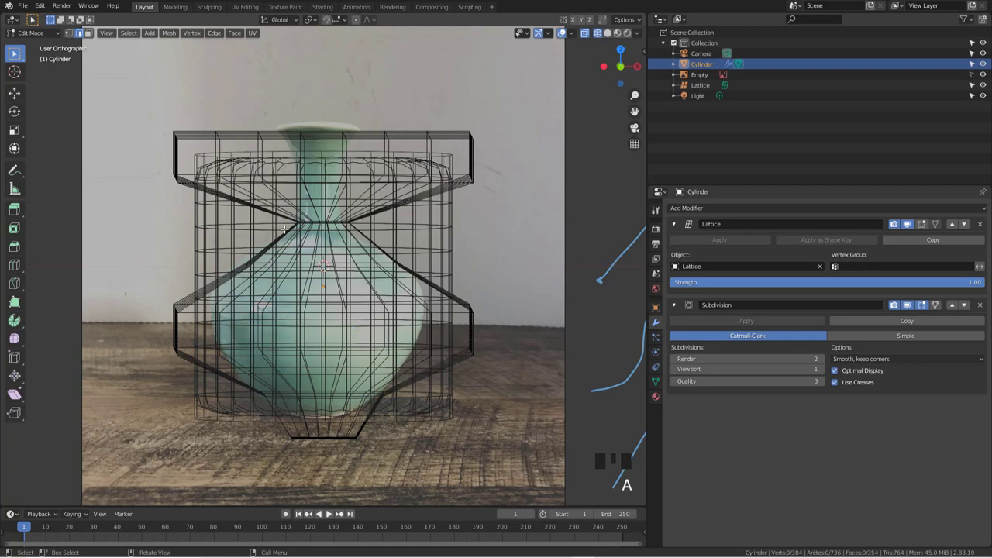
{"action": "key", "text": "b"}
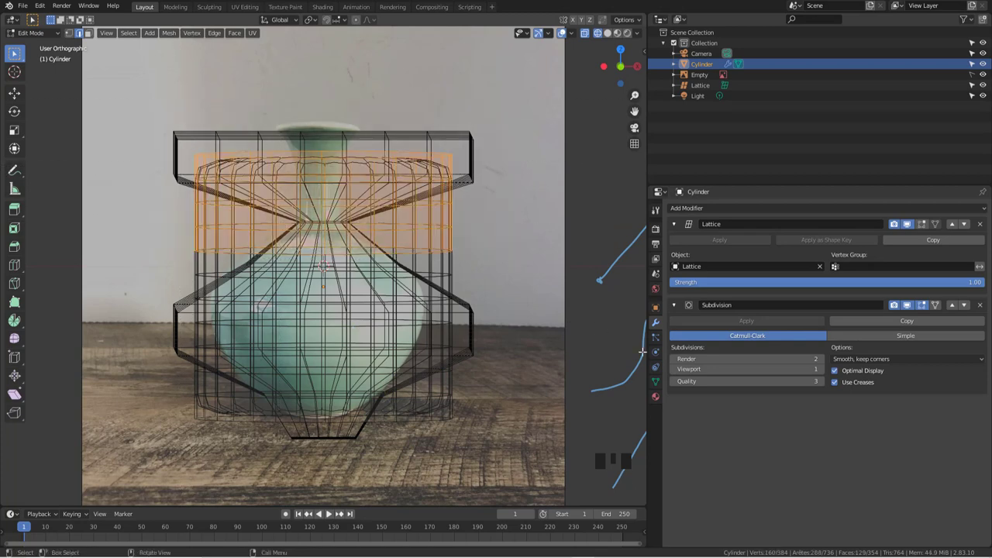
{"action": "left_click", "coordinate": [660, 381]}
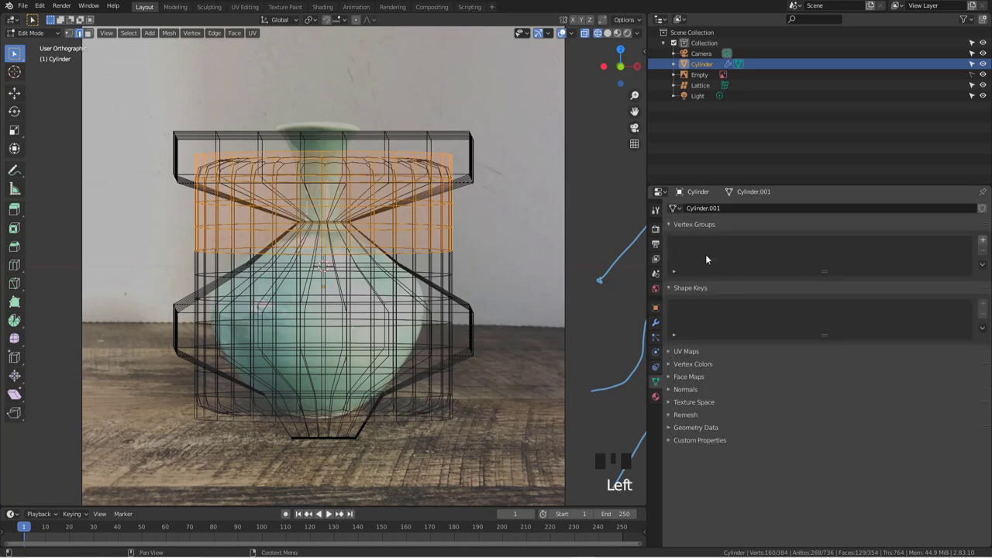
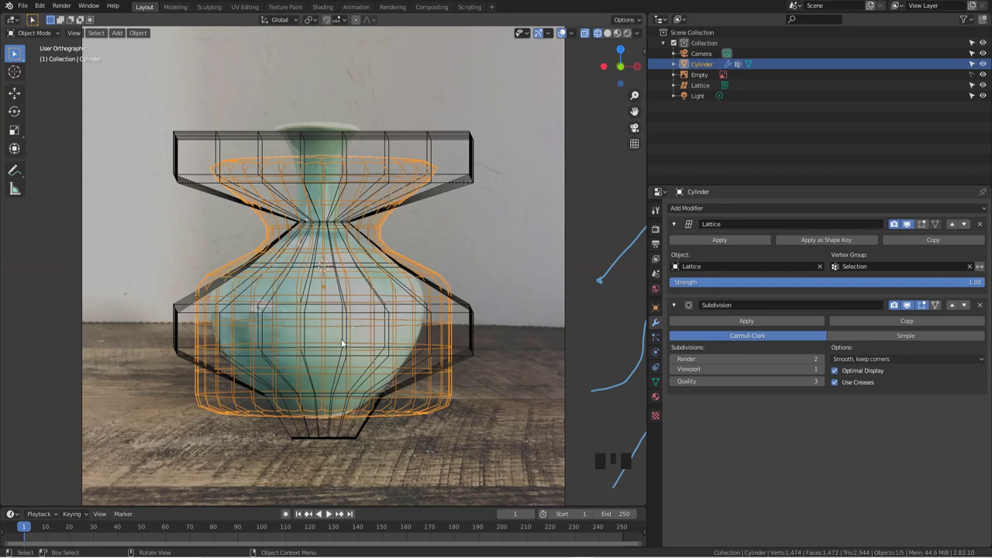
Invert the Selection vertex group's effect on the cylinder's Lattice modifier.
{"action": "left_click_drag", "start_coordinate": [284, 356], "coordinate": [889, 270]}
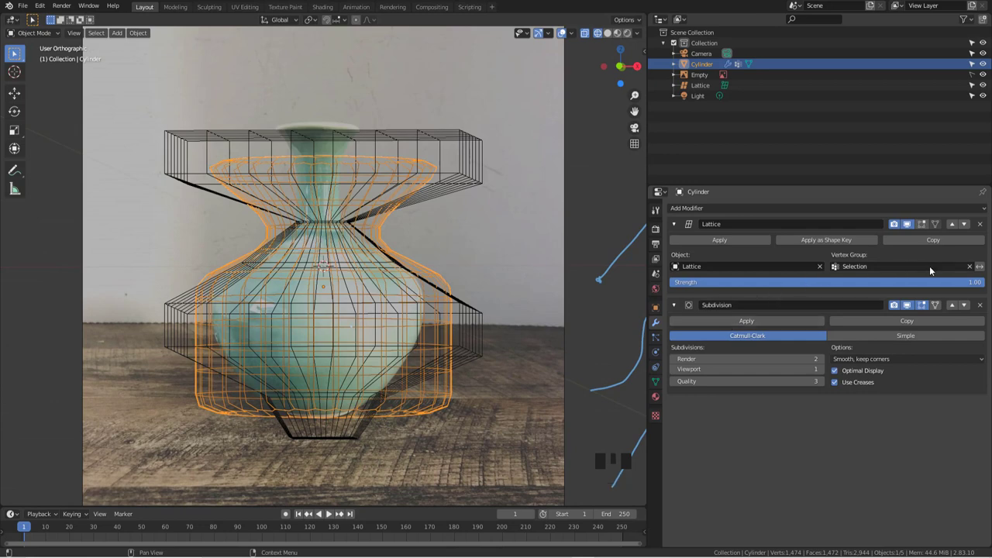
{"action": "left_click", "coordinate": [986, 270]}
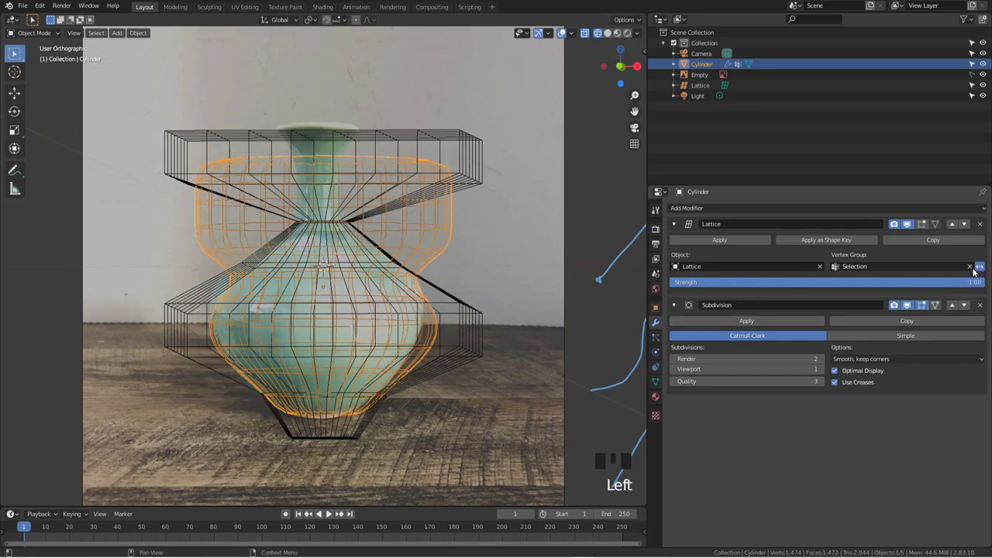
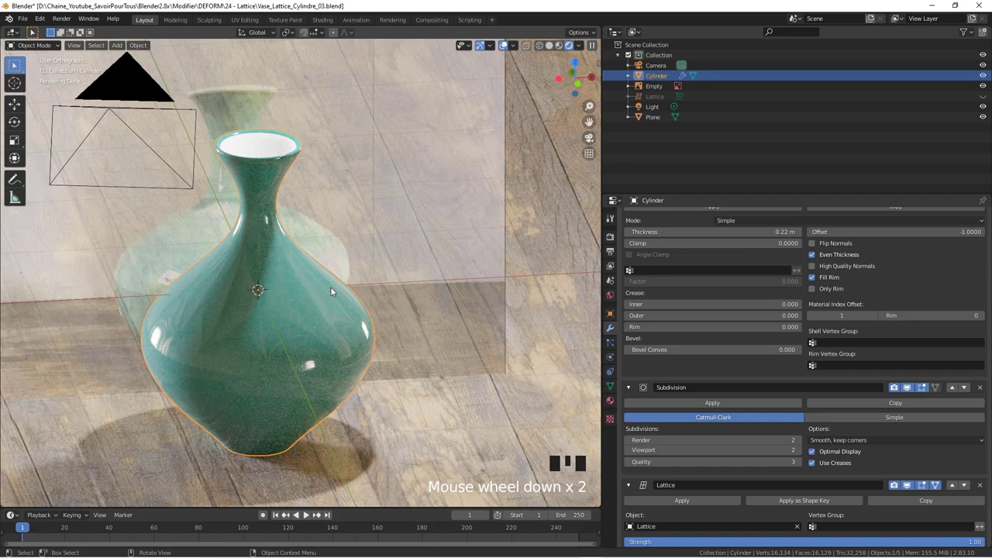
Zoom out the rendered viewport to see the teal vase on the wooden tabletop.
{"action": "scroll", "scroll_direction": "down", "scroll_amount": 3}
{"action": "scroll", "scroll_direction": "down", "scroll_amount": 3}
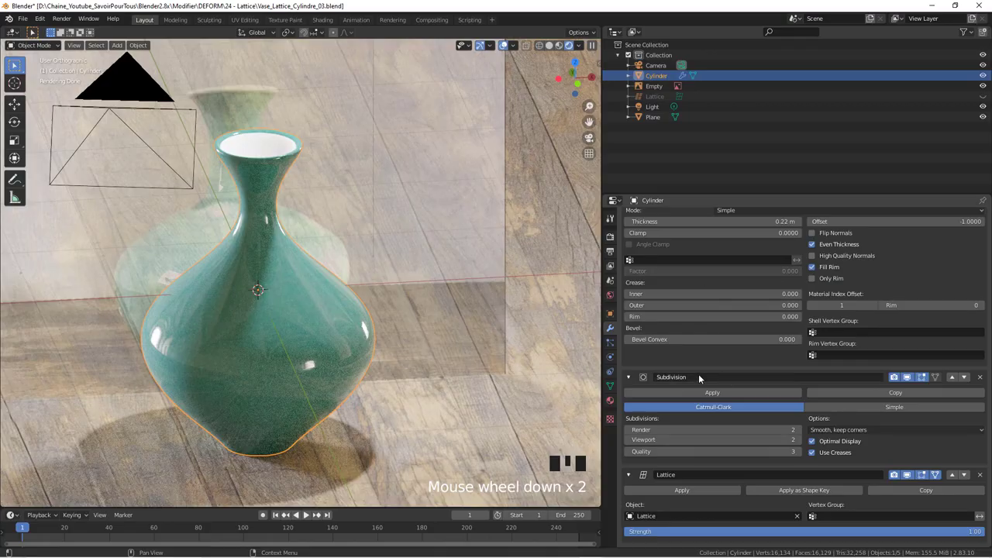